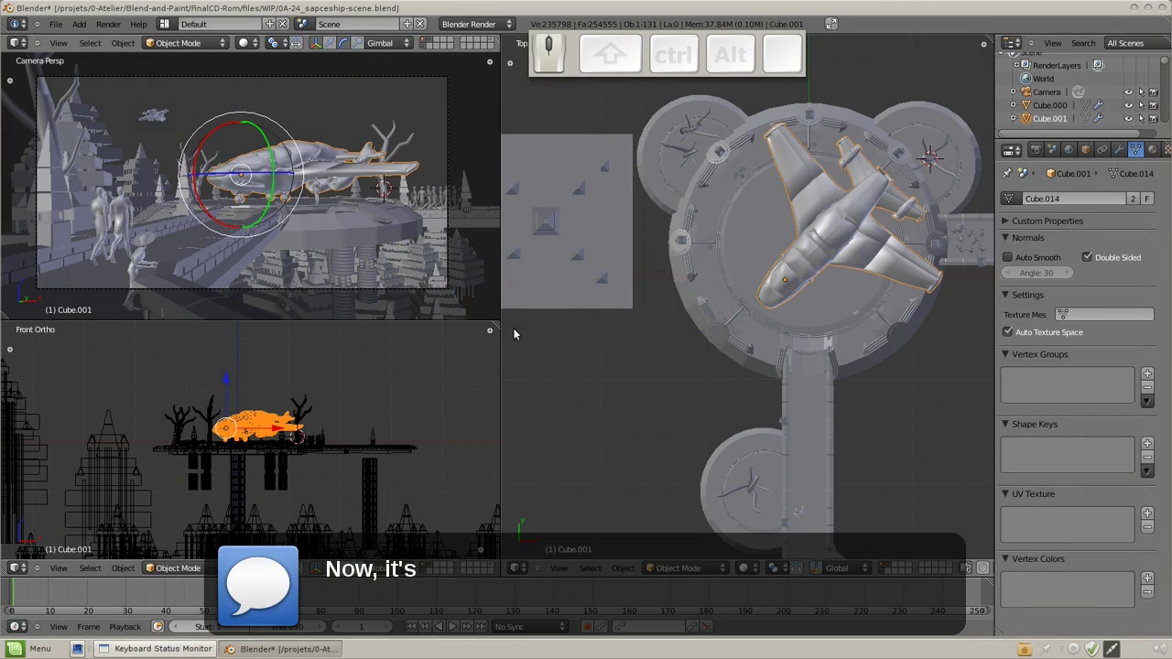
Lower the render resolution percentage to 29% of 2091×1080 for quick test renders.
scroll("up", 3)
scroll("down", 3)
left_click_drag(788, 327, 742, 369)
middle_click(721, 345)
left_click_drag(1039, 151, 1048, 381)
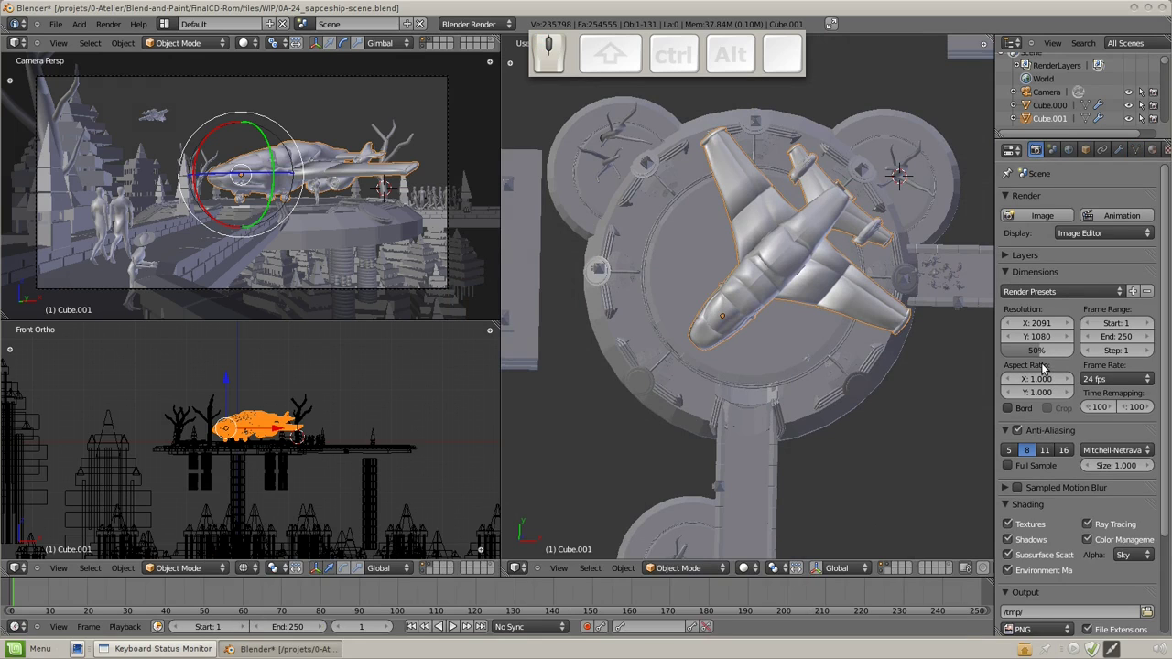
left_click_drag(1042, 351, 290, 236)
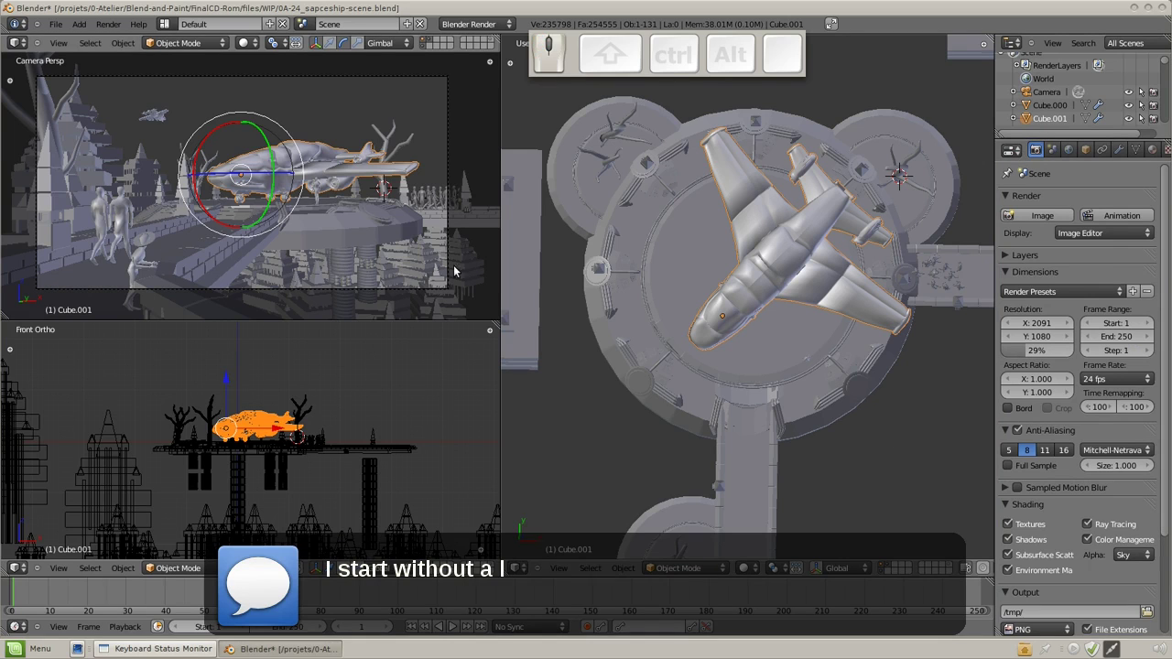
In World settings enable Ambient Occlusion with factor 0.20 blended in Multiply mode.
left_click(1077, 151)
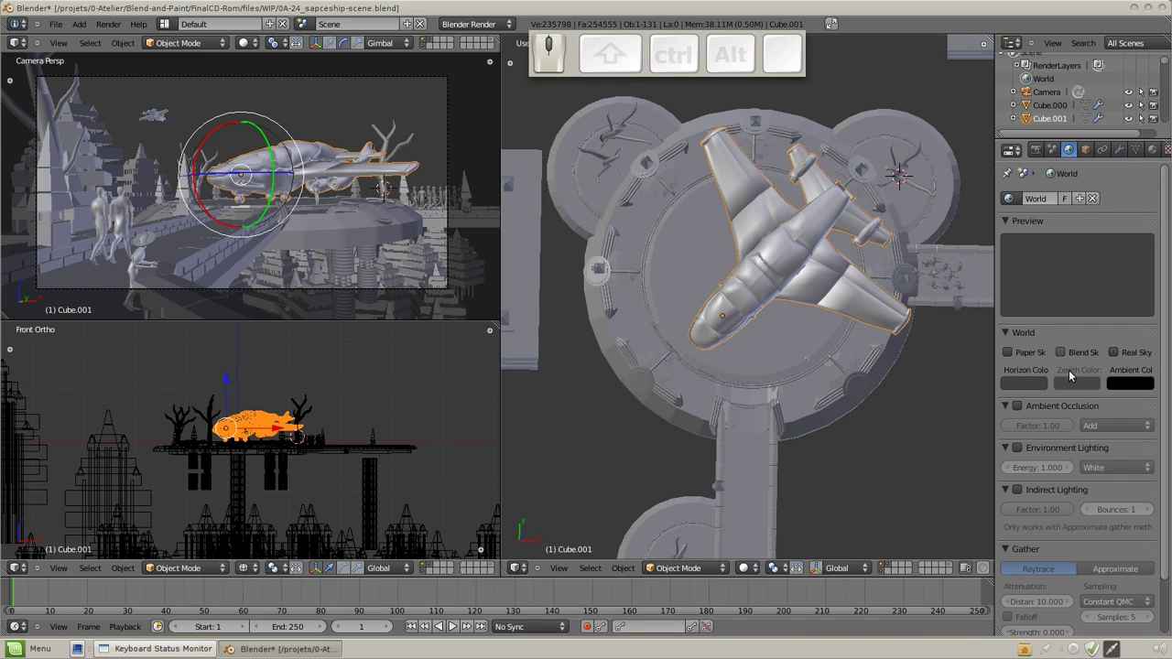
left_click_drag(1023, 450, 1052, 477)
left_click_drag(1053, 477, 1022, 395)
left_click_drag(1024, 406, 1083, 433)
Enable Environment Lighting with energy 0.100, white.
left_click_drag(1052, 423, 1127, 436)
left_click_drag(1129, 430, 341, 226)
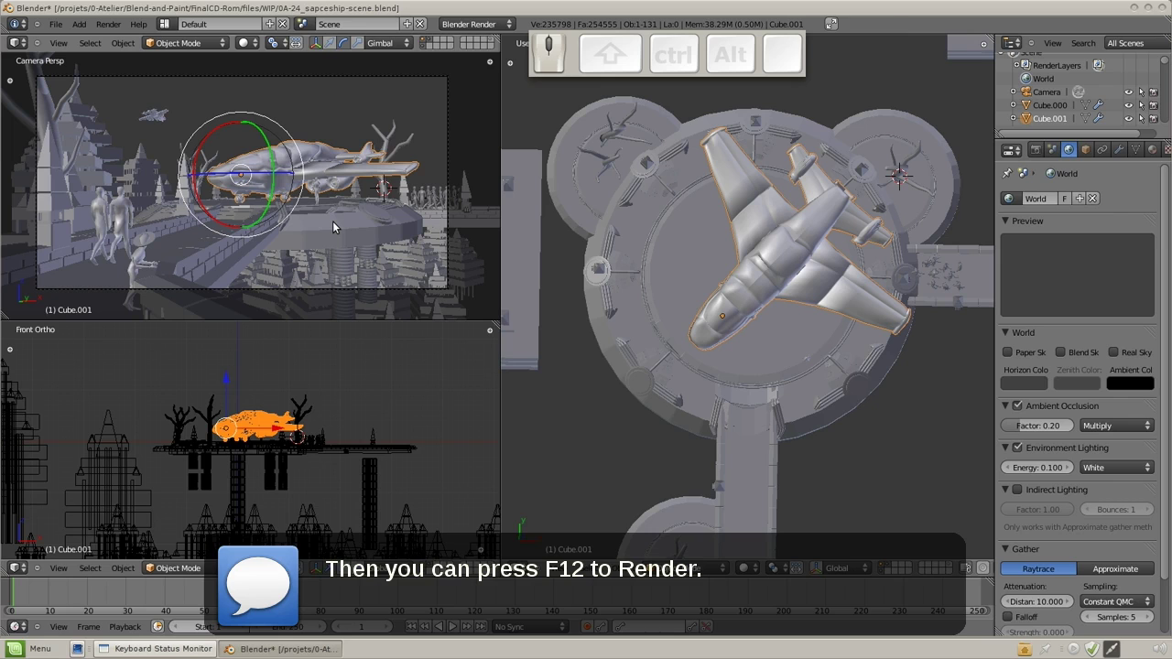
Render the scene with F12 and return to the 3D view afterwards.
key("F12")
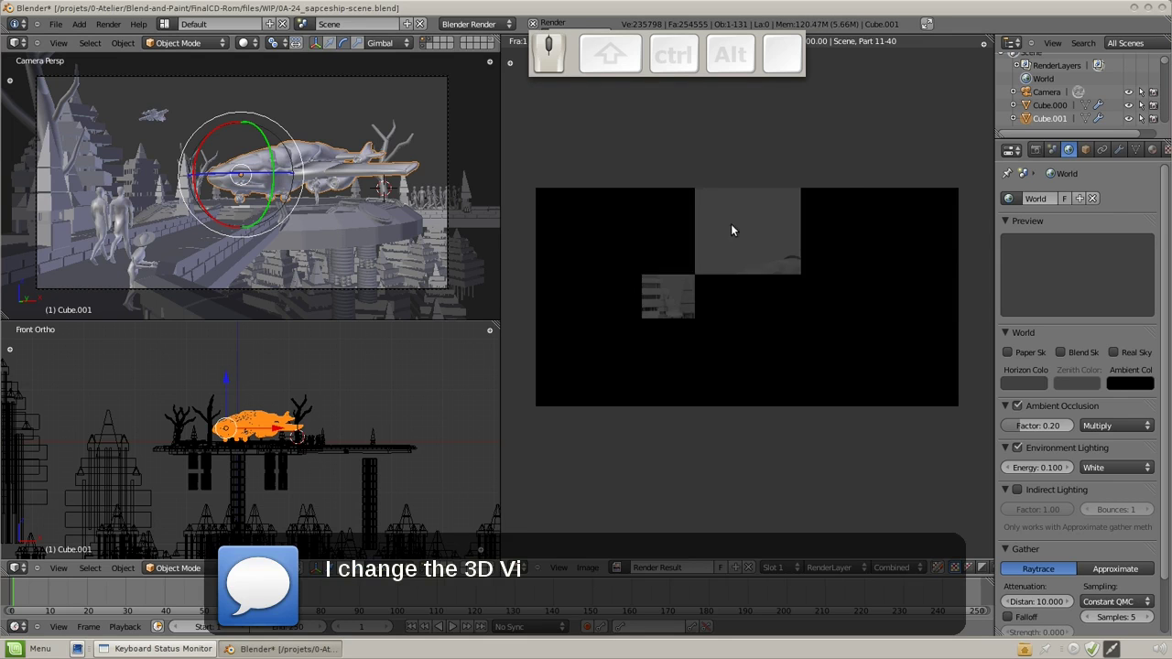
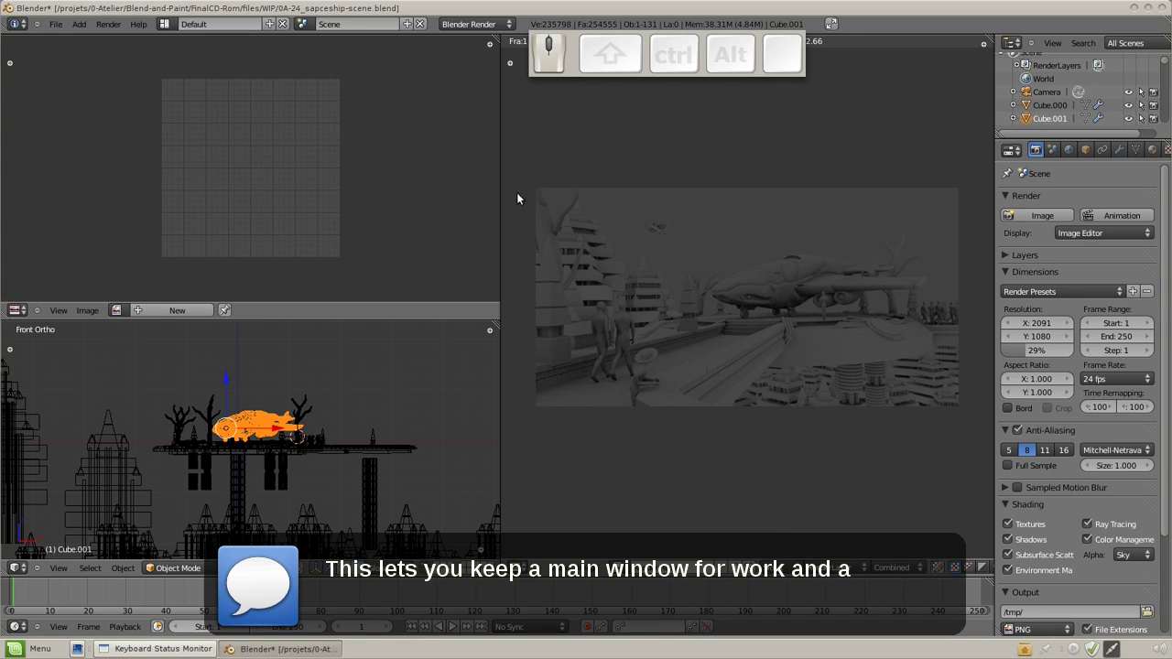
key("Escape")
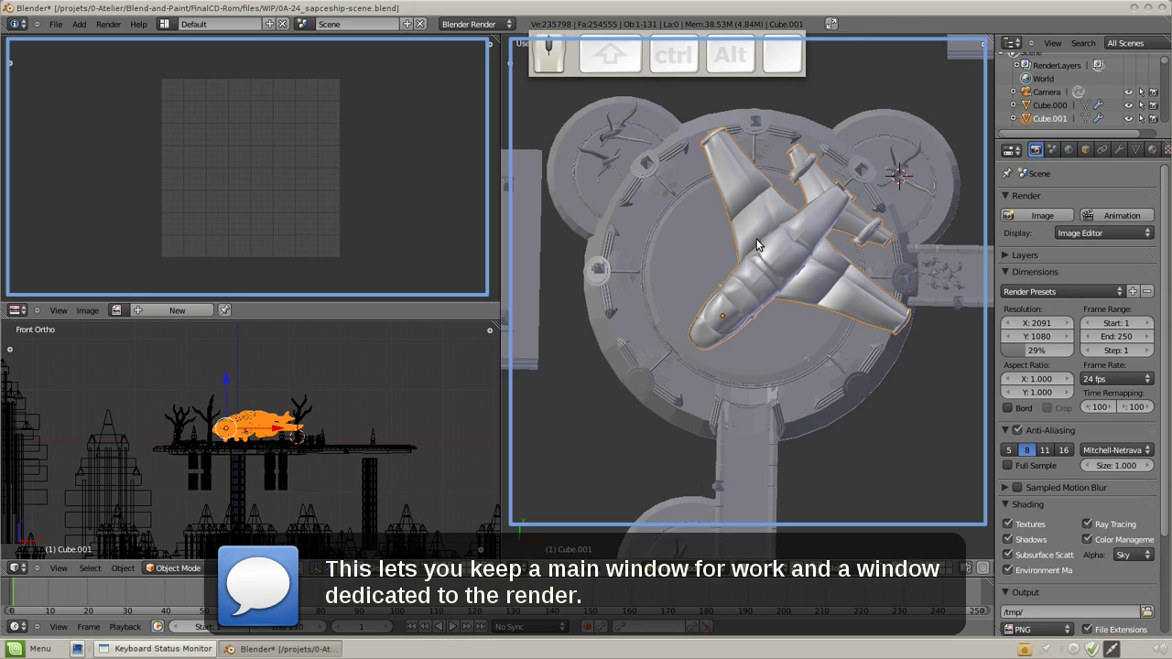
Render into the image viewer, then lower the World environment lighting energy and re-render.
key("F12")
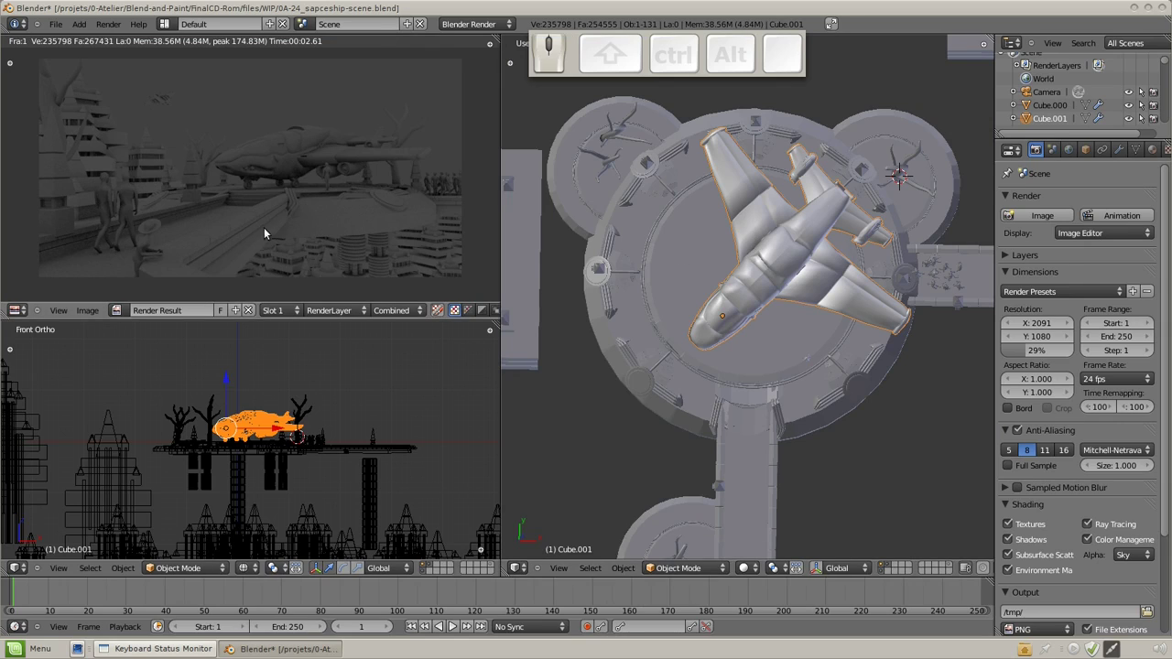
middle_click(291, 202)
scroll("up", 3)
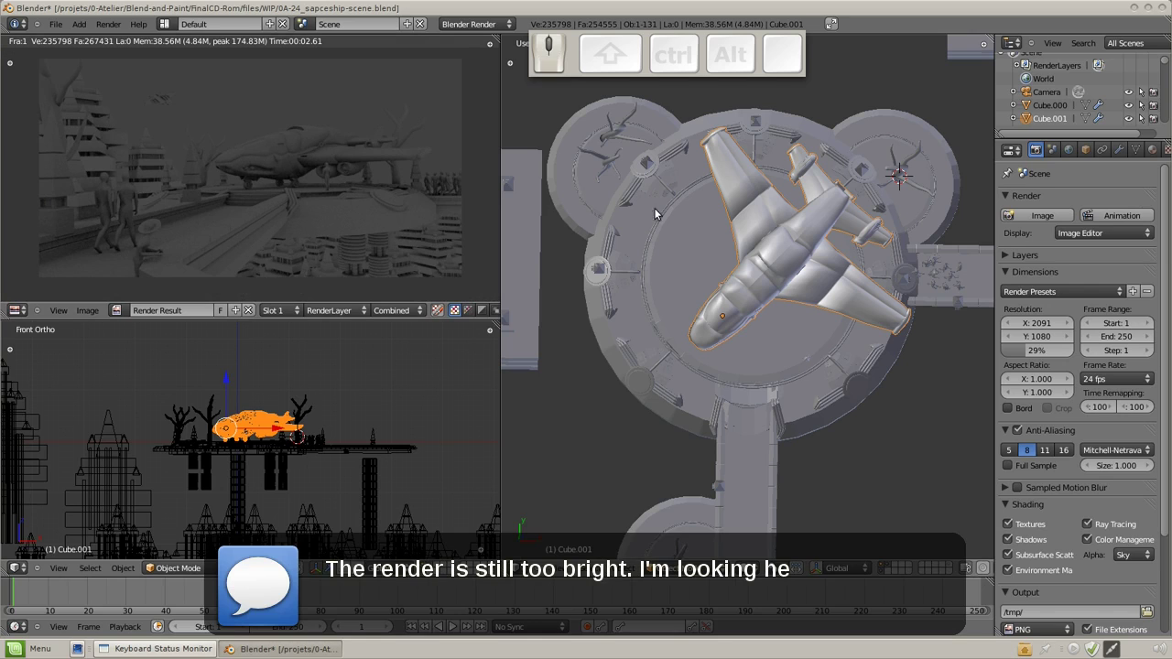
left_click(1078, 145)
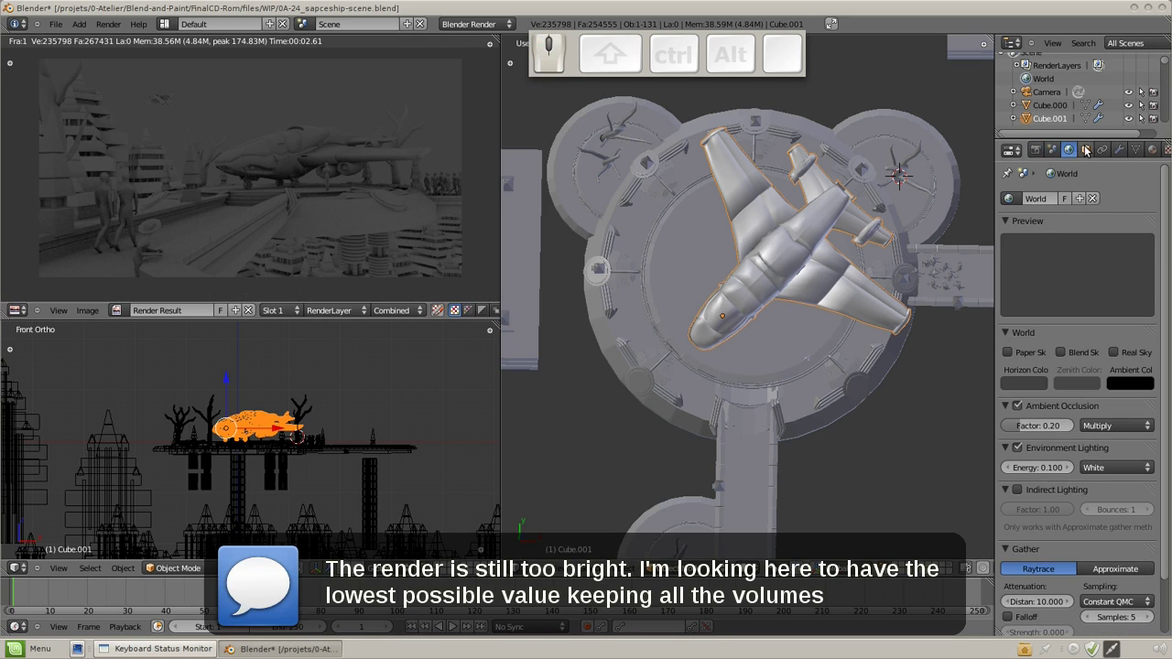
left_click_drag(1056, 469, 230, 149)
key("F12")
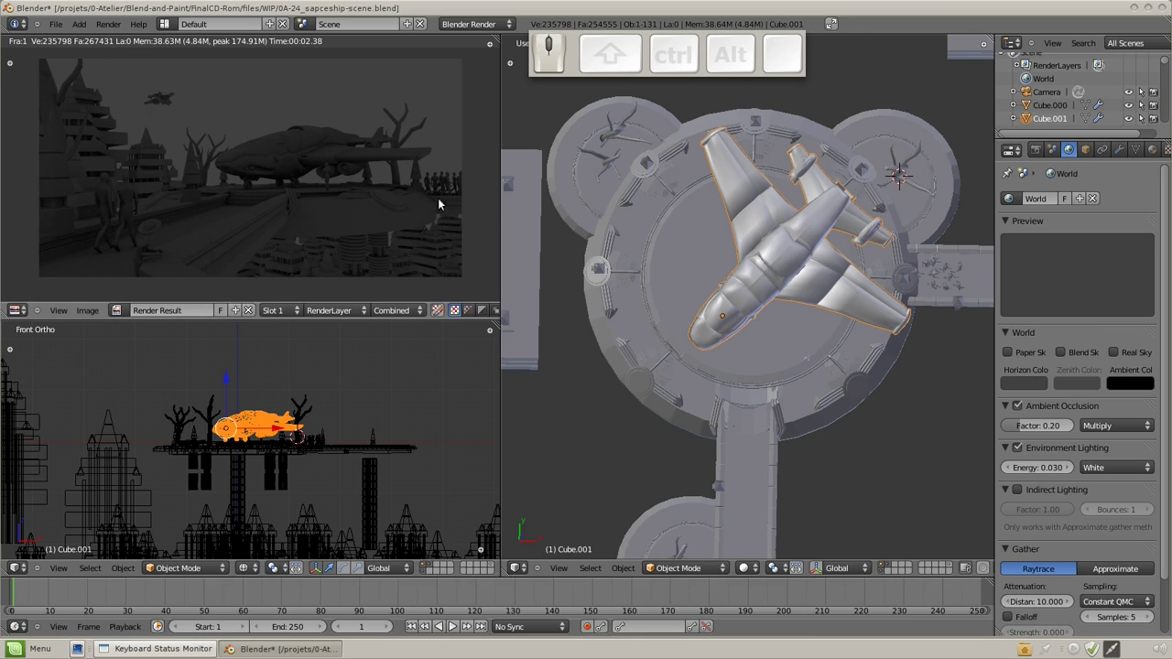
Set environment lighting energy to 0.020 and re-render the darker scene.
left_click_drag(1045, 473, 1072, 472)
left_click(1073, 472)
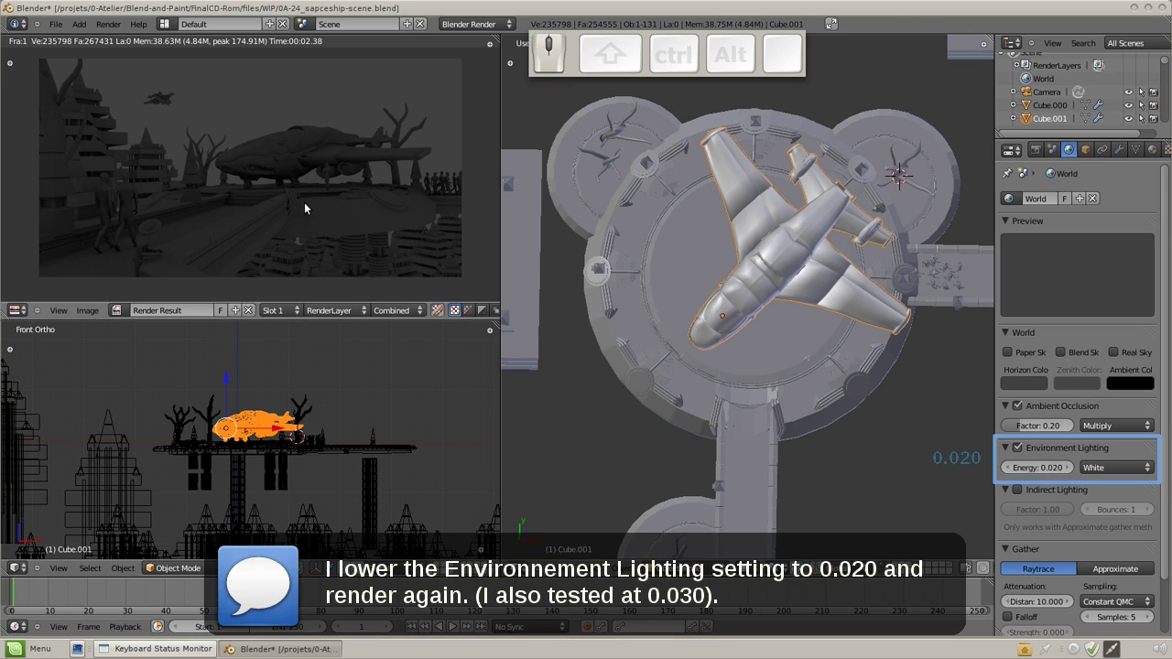
key("F12")
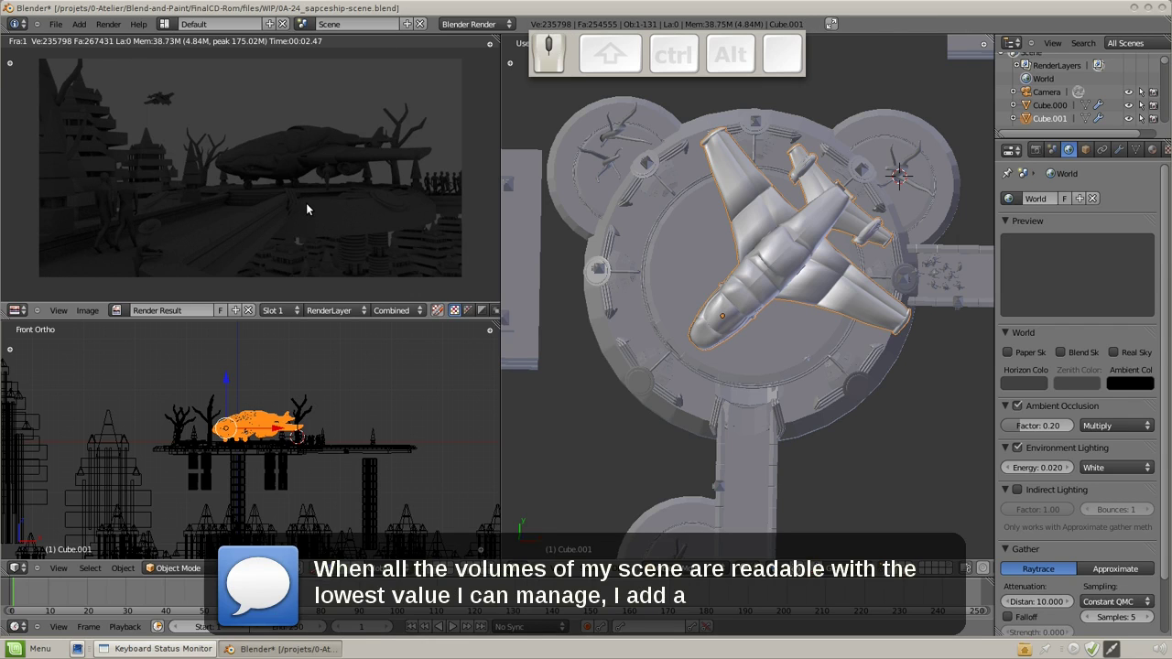
Add a Sun lamp and raise it high above the spaceship platform.
left_click_drag(616, 426, 666, 405)
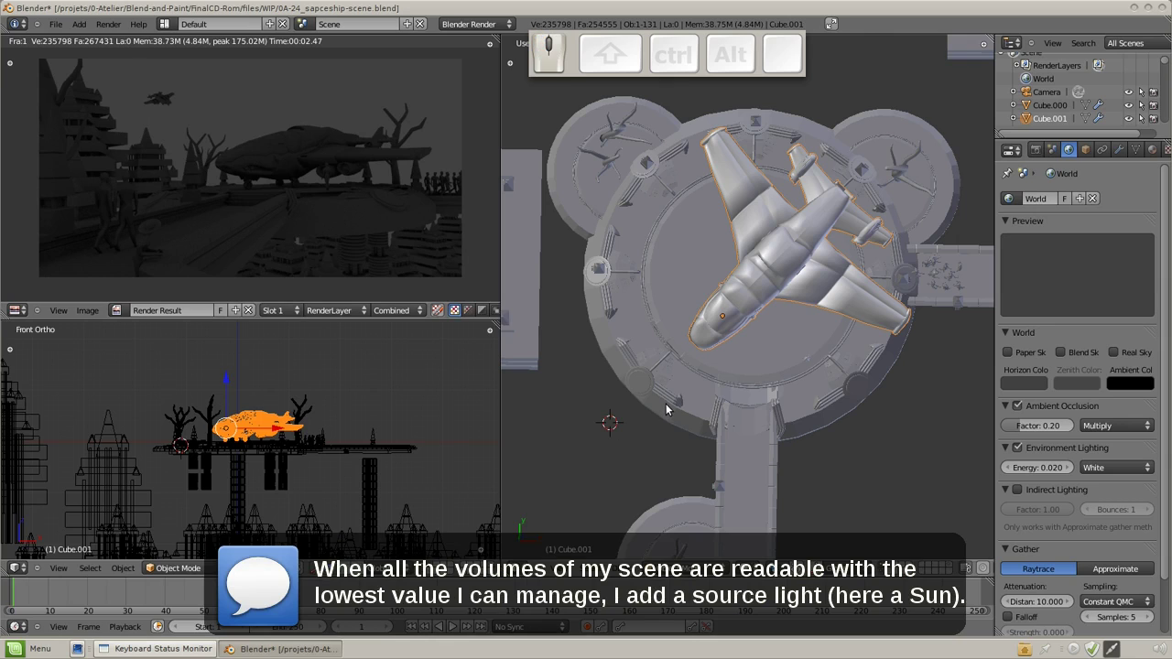
key("shift+a")
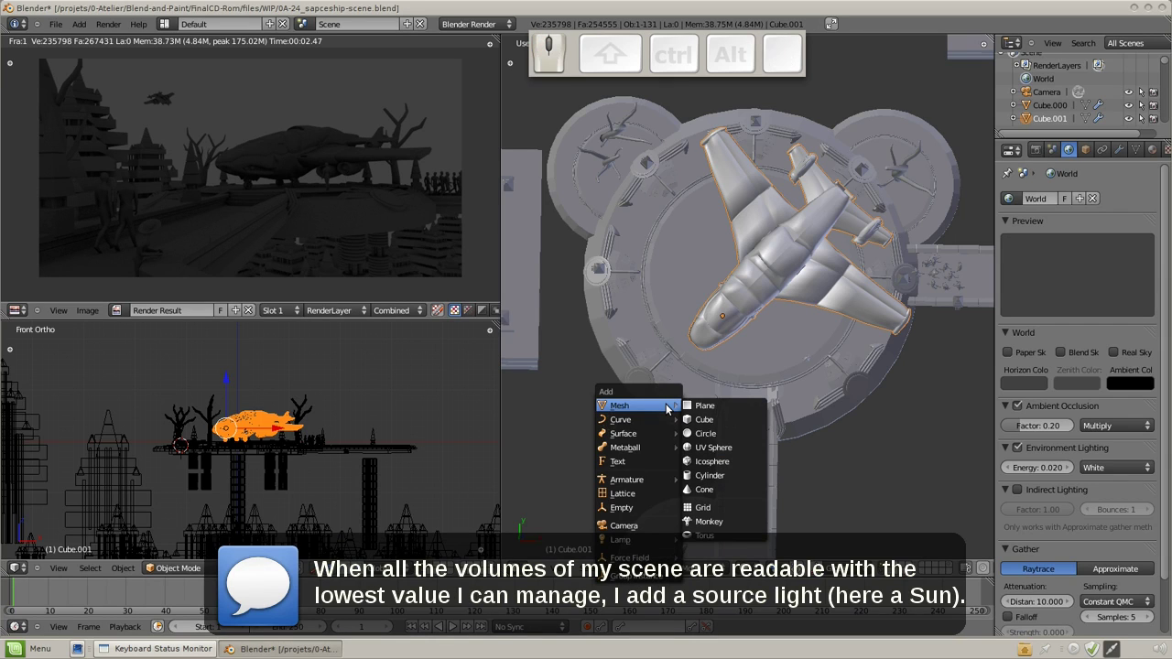
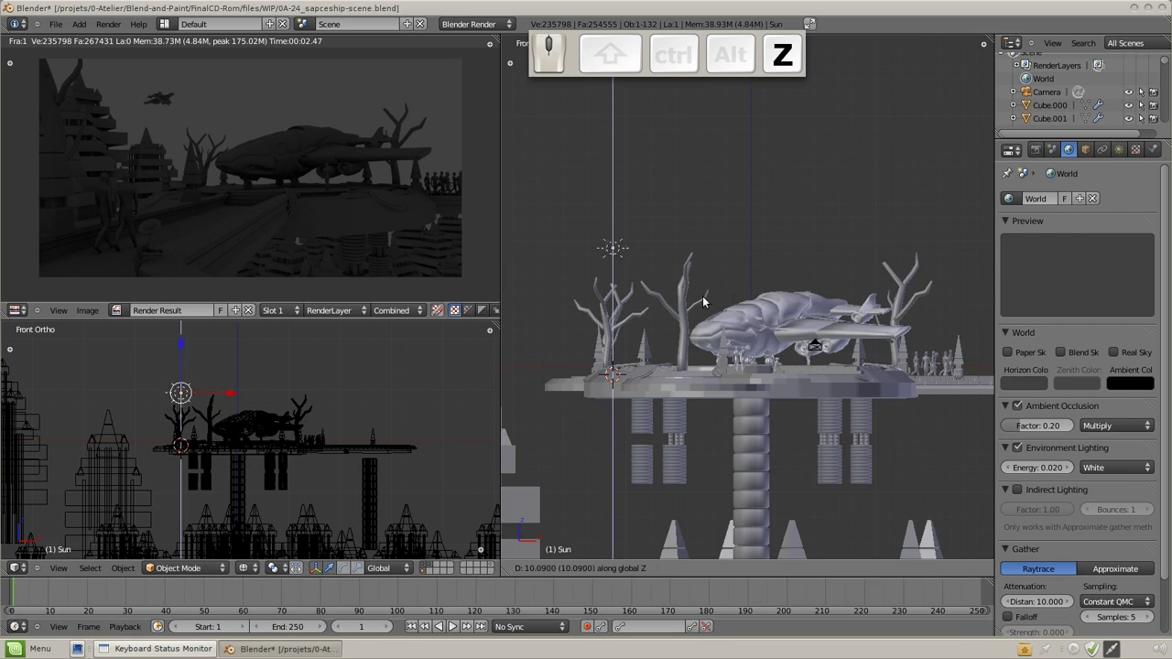
left_click_drag(701, 245, 688, 332)
key("KP_3")
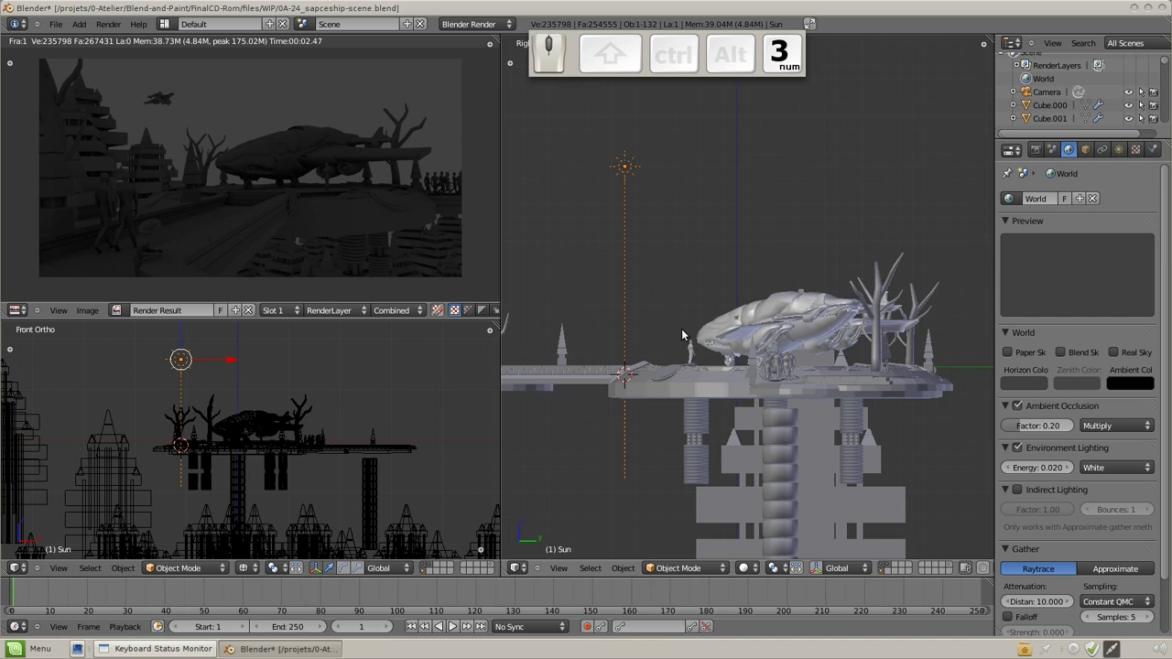
key("r")
left_click(792, 419)
middle_click(639, 251)
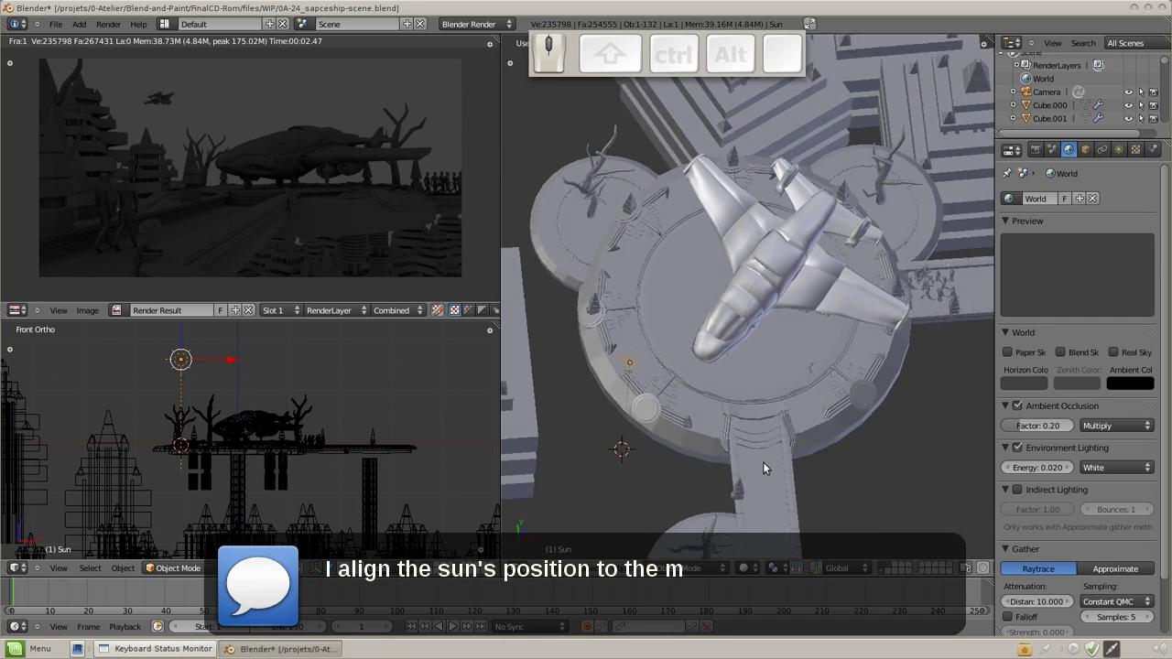
Adjust the Sun's position and rotation while orbiting around the spaceship to check it.
key("g")
left_click(761, 372)
left_click_drag(819, 398, 859, 265)
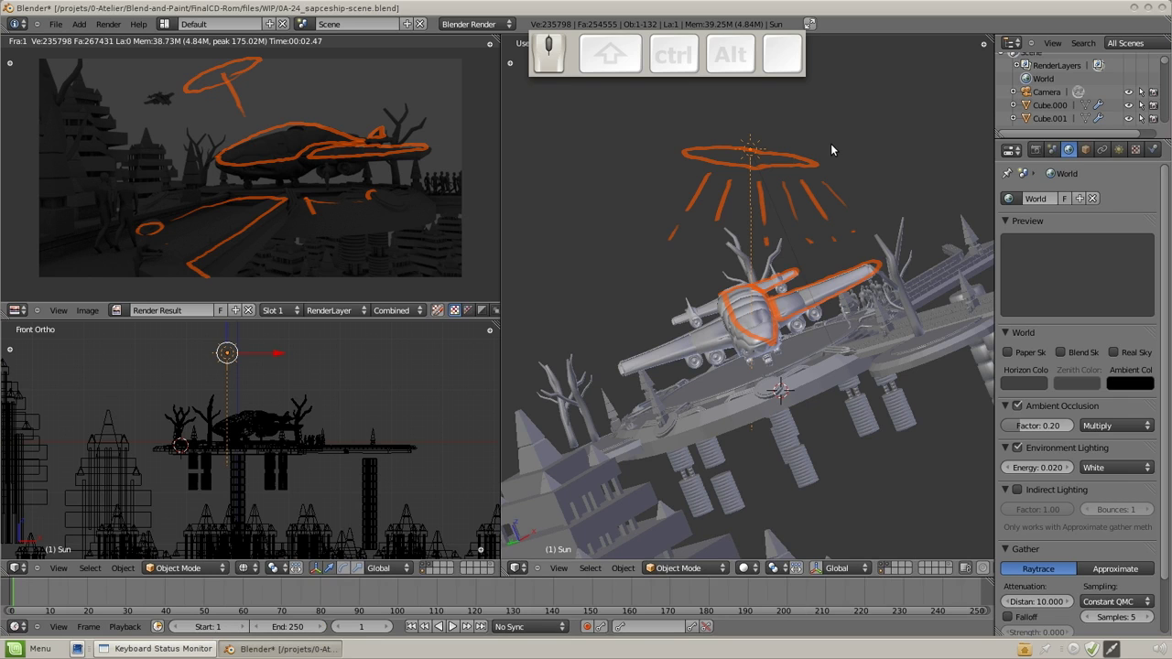
key("r")
left_click_drag(840, 380, 807, 194)
key("g")
left_click(776, 190)
left_click_drag(895, 125, 813, 370)
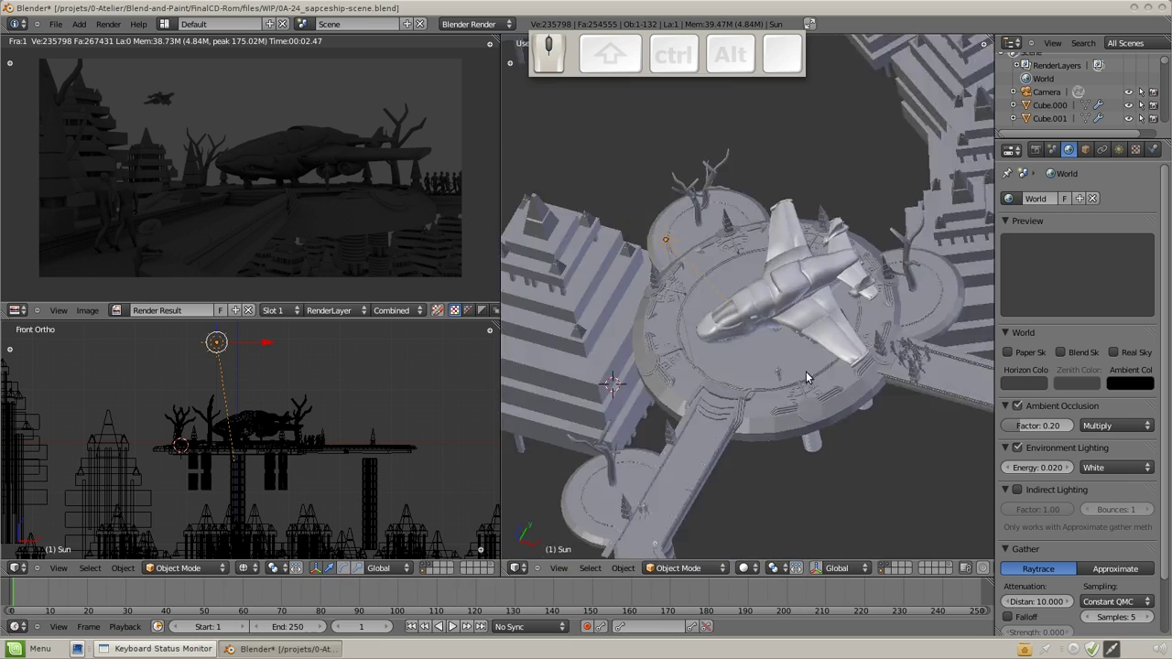
middle_click(816, 420)
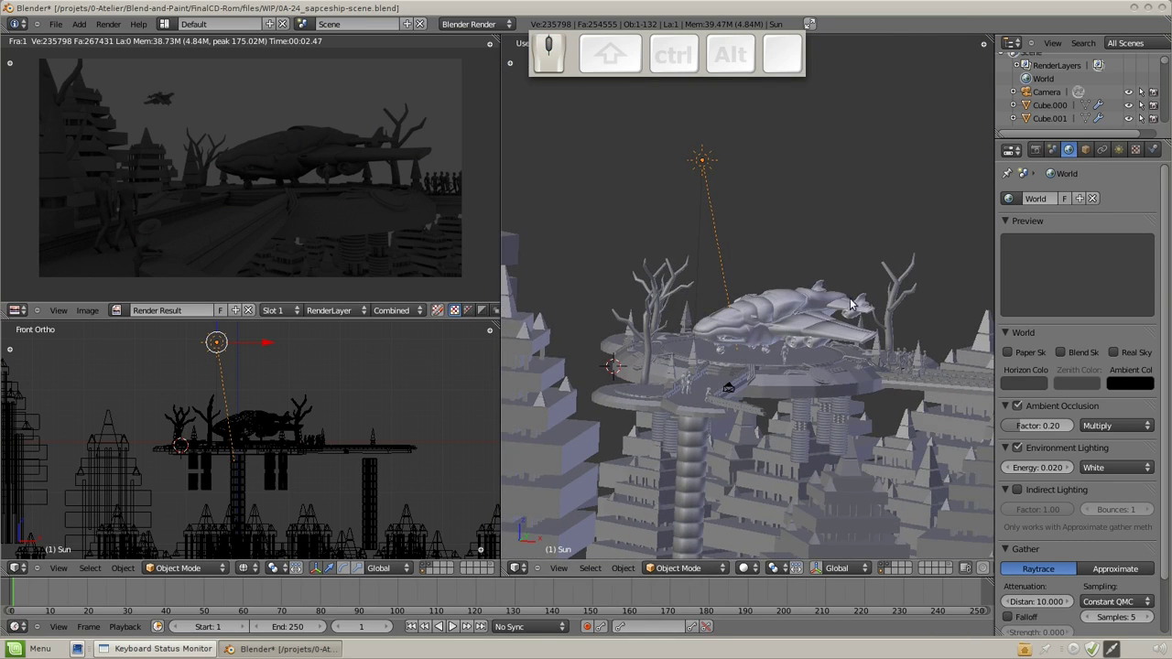
In the Sun's lamp settings turn off Specular, leaving only Diffuse lighting.
left_click(1127, 148)
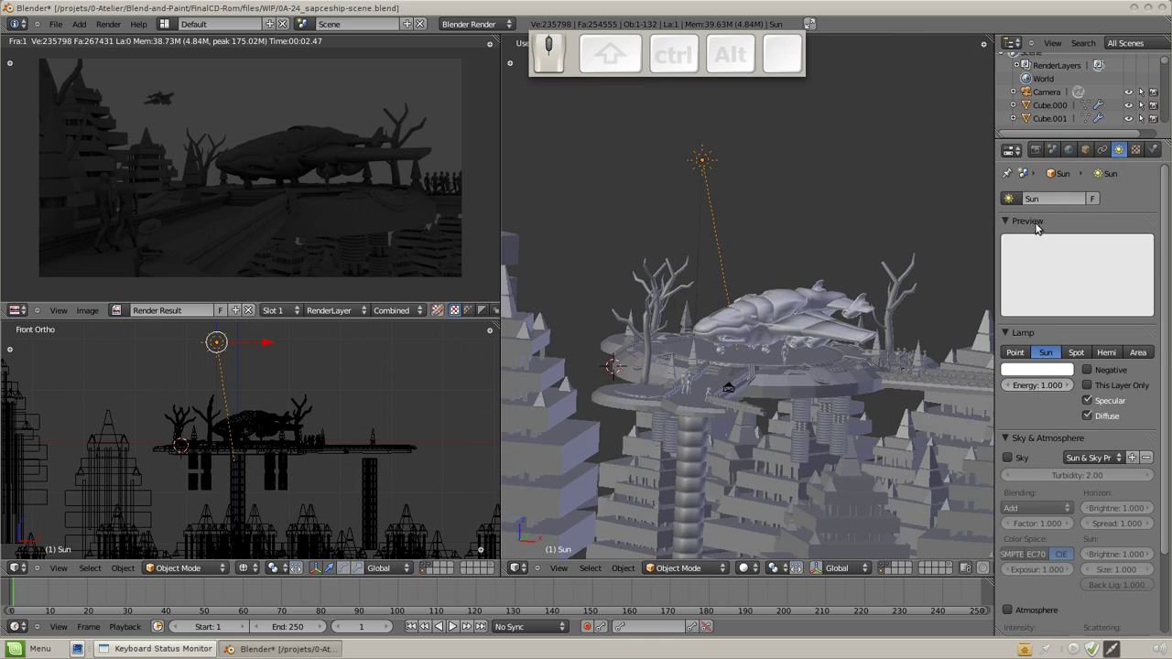
scroll("down", 3)
left_click(1109, 603)
scroll("down", 3)
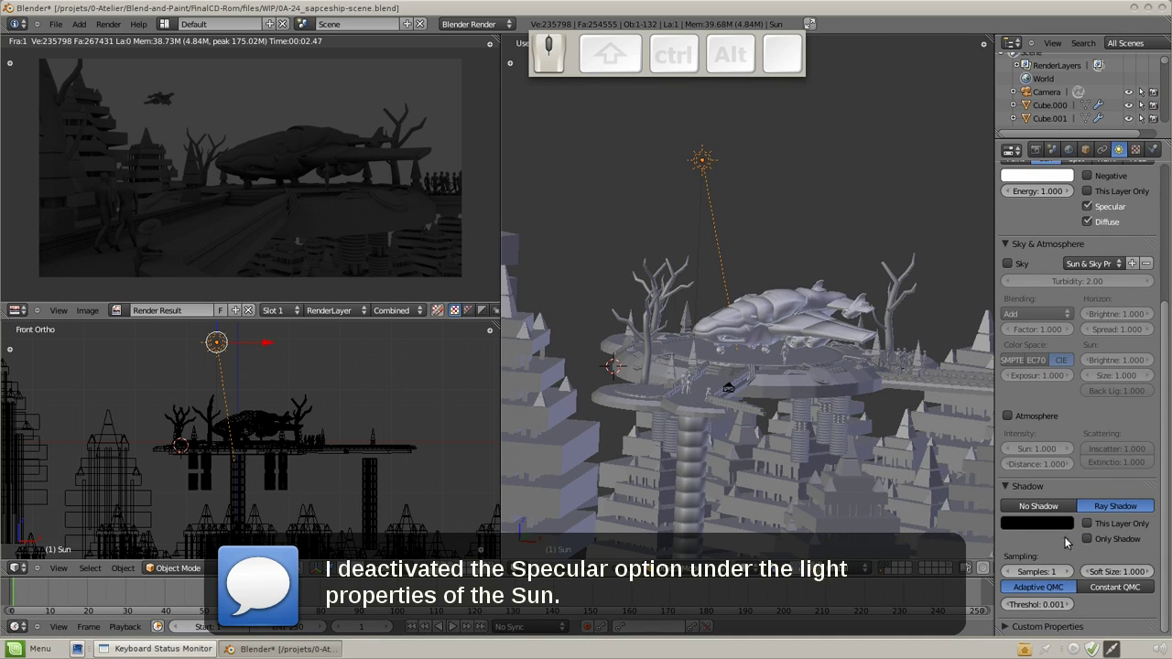
scroll("up", 3)
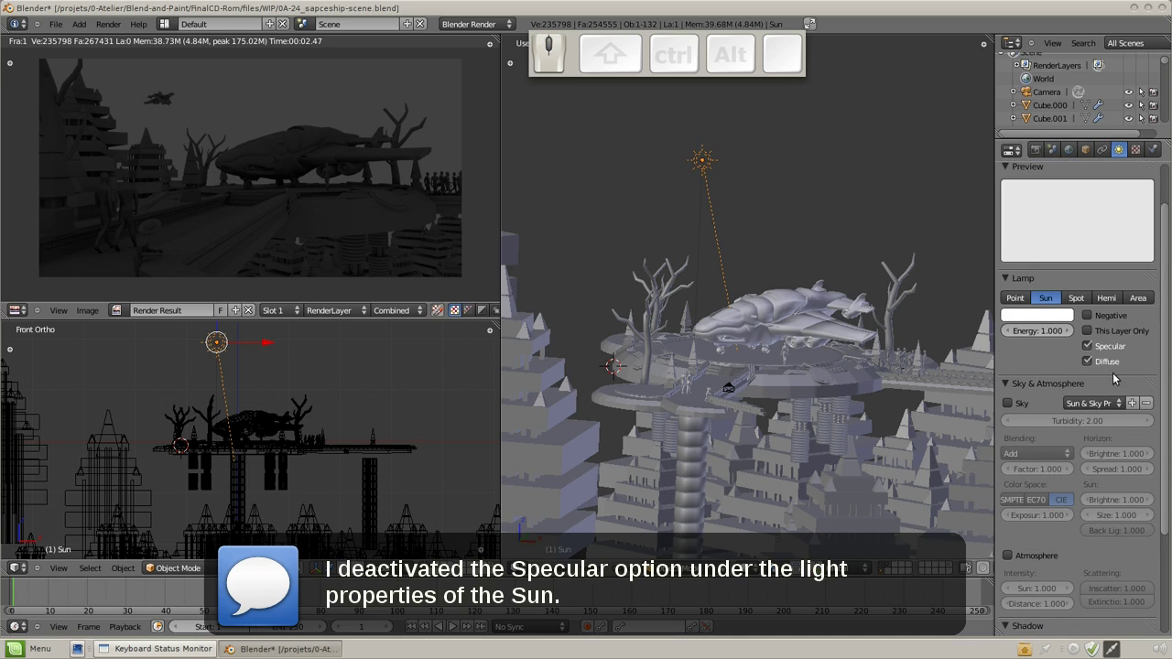
left_click_drag(1111, 344, 795, 285)
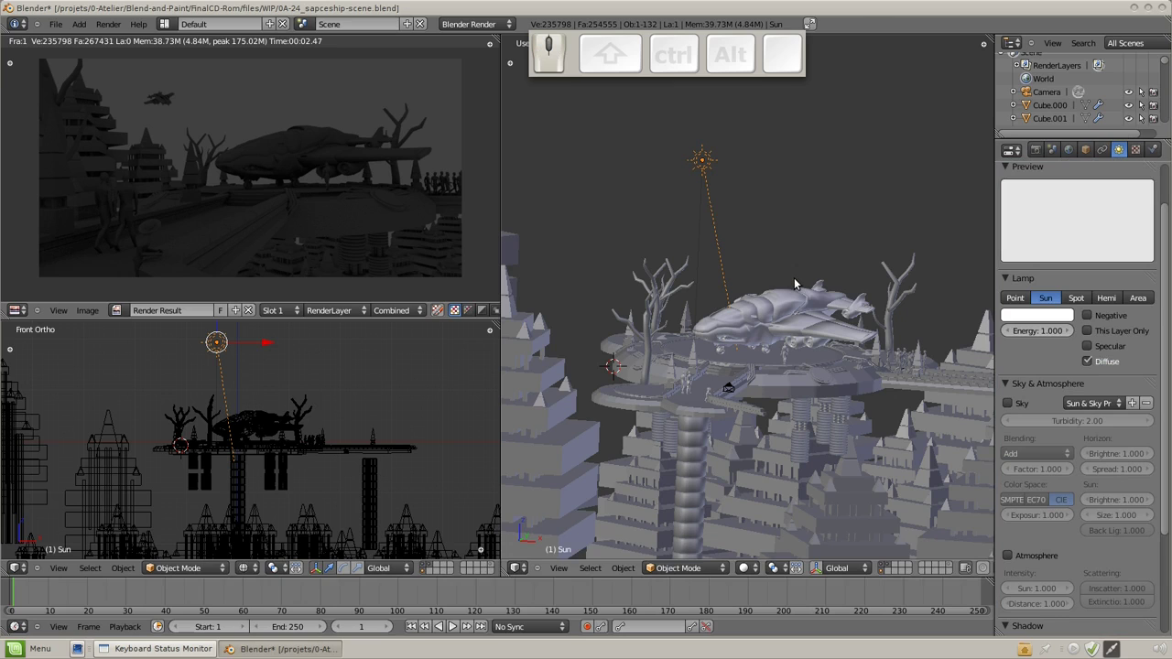
Render the sun-lit scene, then move the Sun to a new spot above the ship.
key("F12")
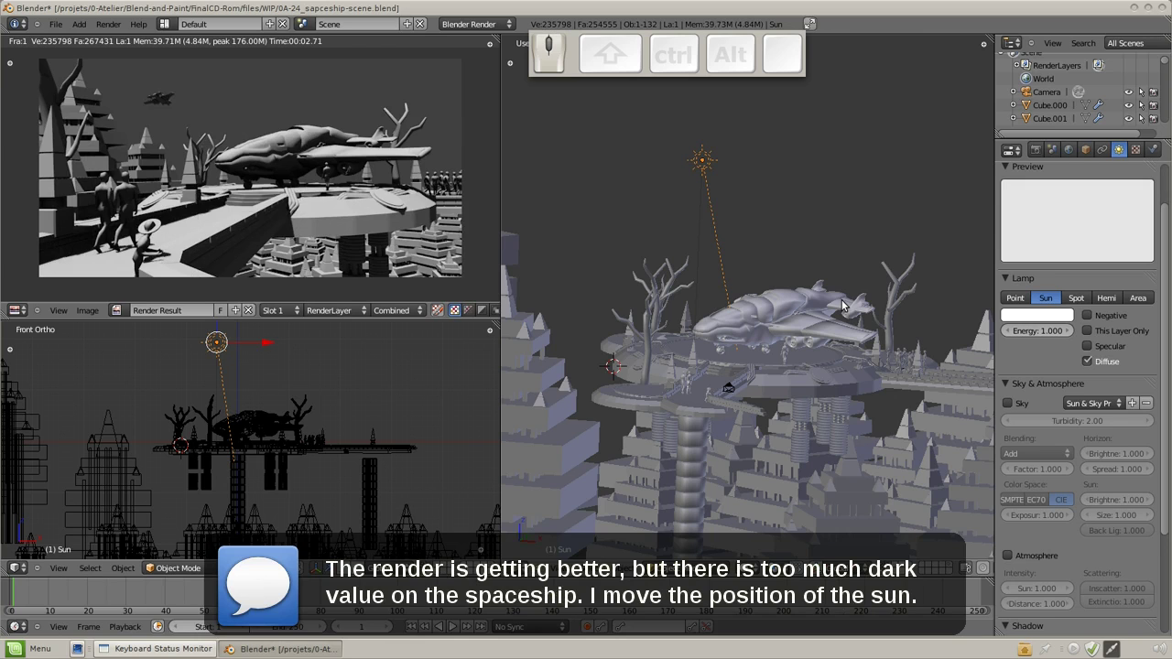
key("KP_1")
key("KP_3")
left_click(808, 298)
left_click(886, 281)
left_click_drag(753, 317, 774, 310)
key("KP_1")
key("g")
left_click(797, 269)
Rotate and reposition the Sun from several views and re-render the sun-lit scene.
key("KP_6")
key("KP_4")
key("r")
left_click(762, 349)
key("KP_4")
key("KP_6")
key("KP_4")
key("KP_8")
key("g")
left_click(825, 276)
key("F12")
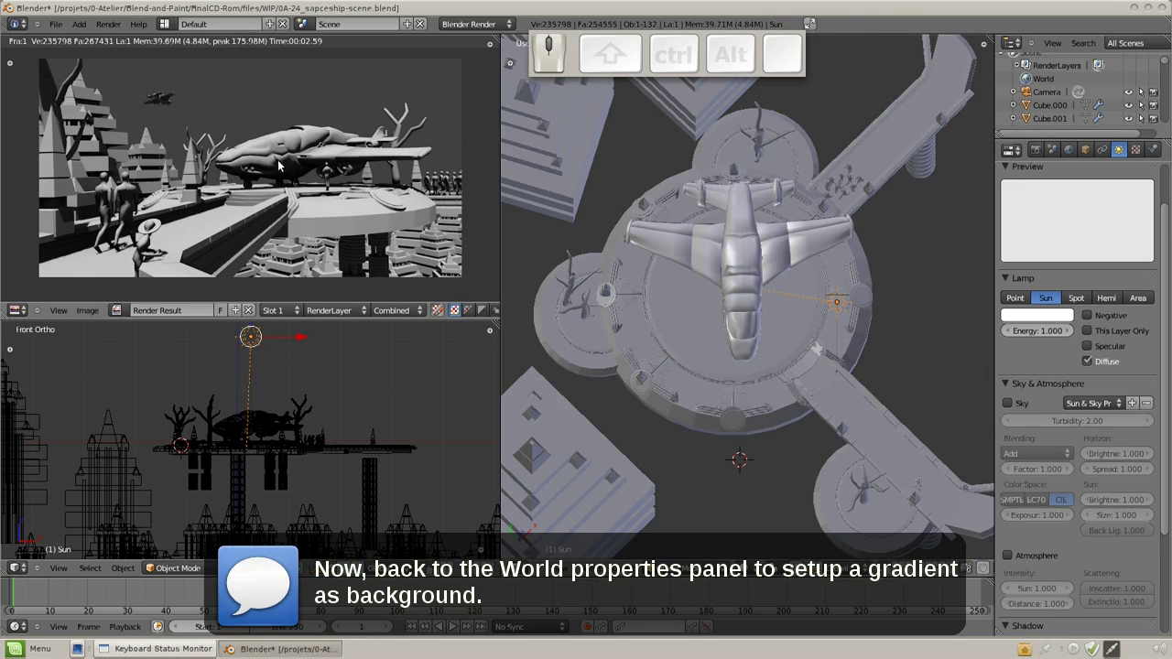
scroll("up", 3)
scroll("down", 3)
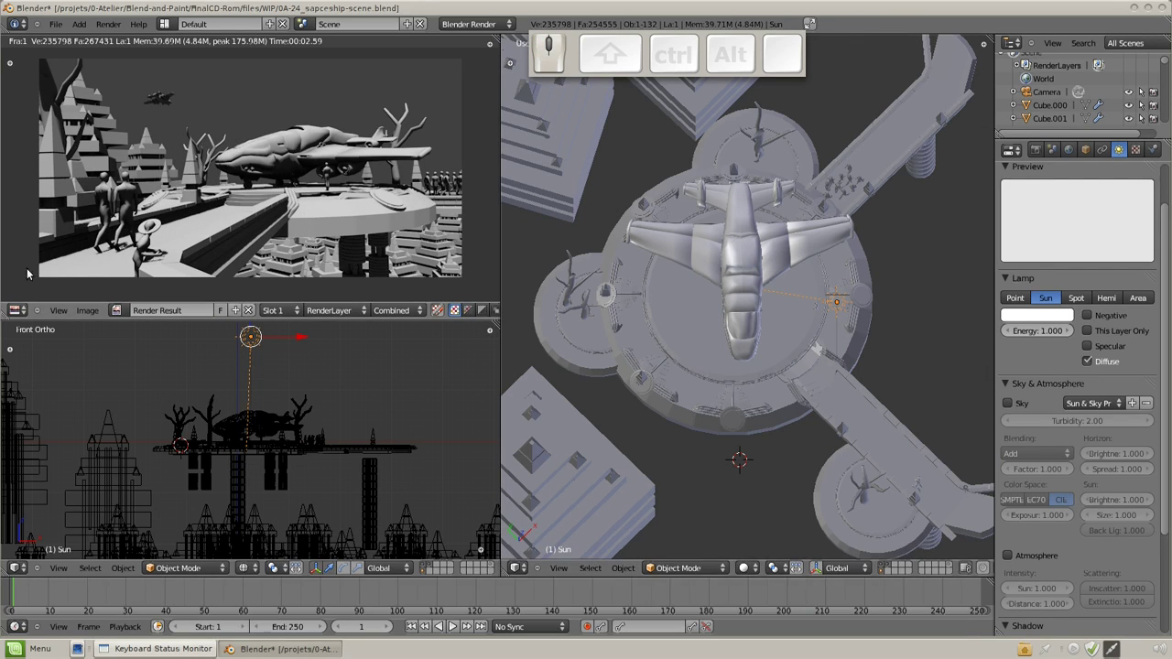
In World settings switch the background to Blend Sky.
left_click(1078, 148)
left_click(1070, 349)
Pick a horizon colour for the blended sky and re-render.
left_click(1039, 388)
left_click(1035, 273)
key("F12")
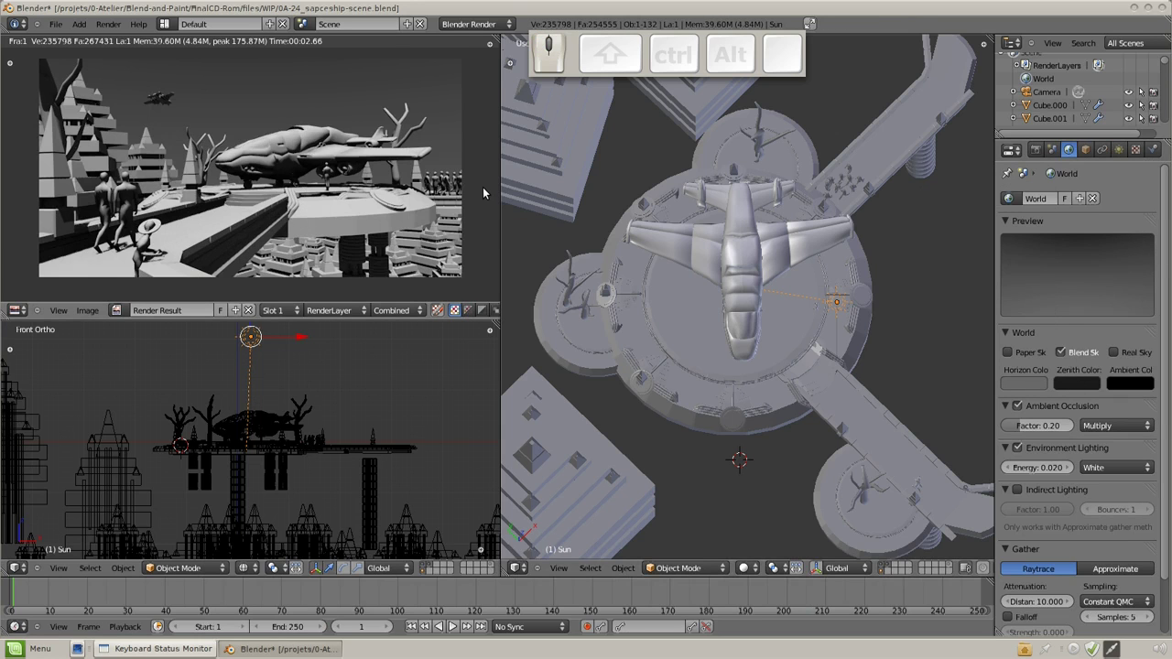
scroll("up", 3)
scroll("down", 3)
scroll("up", 3)
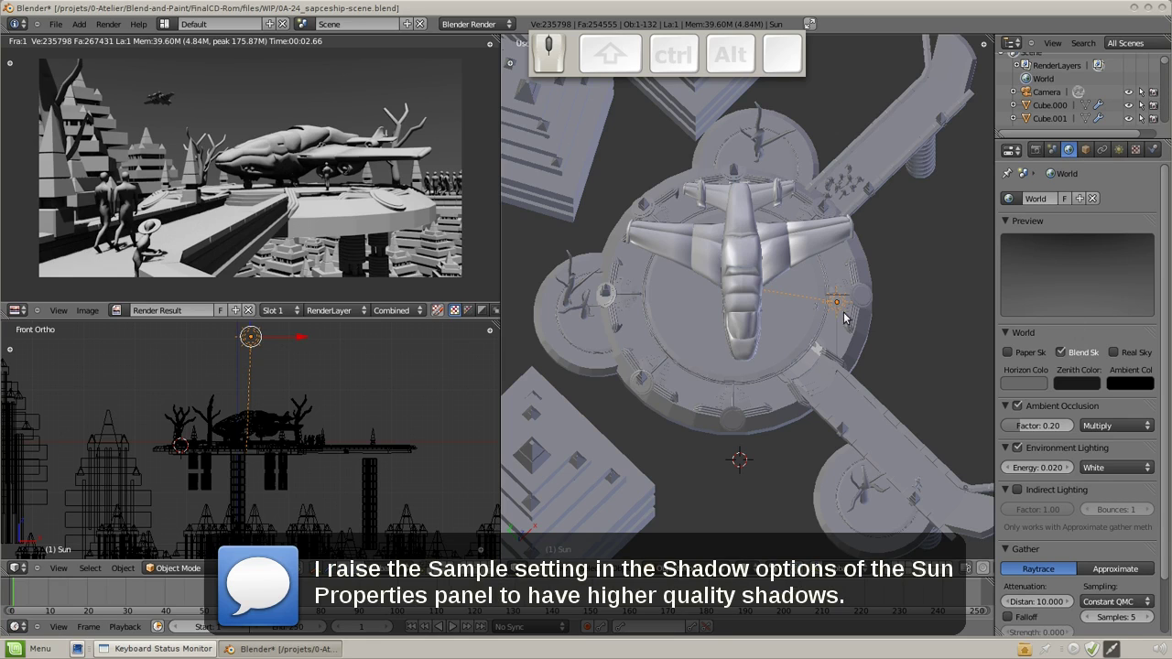
Set the Sun lamp's ray shadow Samples to 4, re-render, and collapse Sky & Atmosphere.
right_click(847, 296)
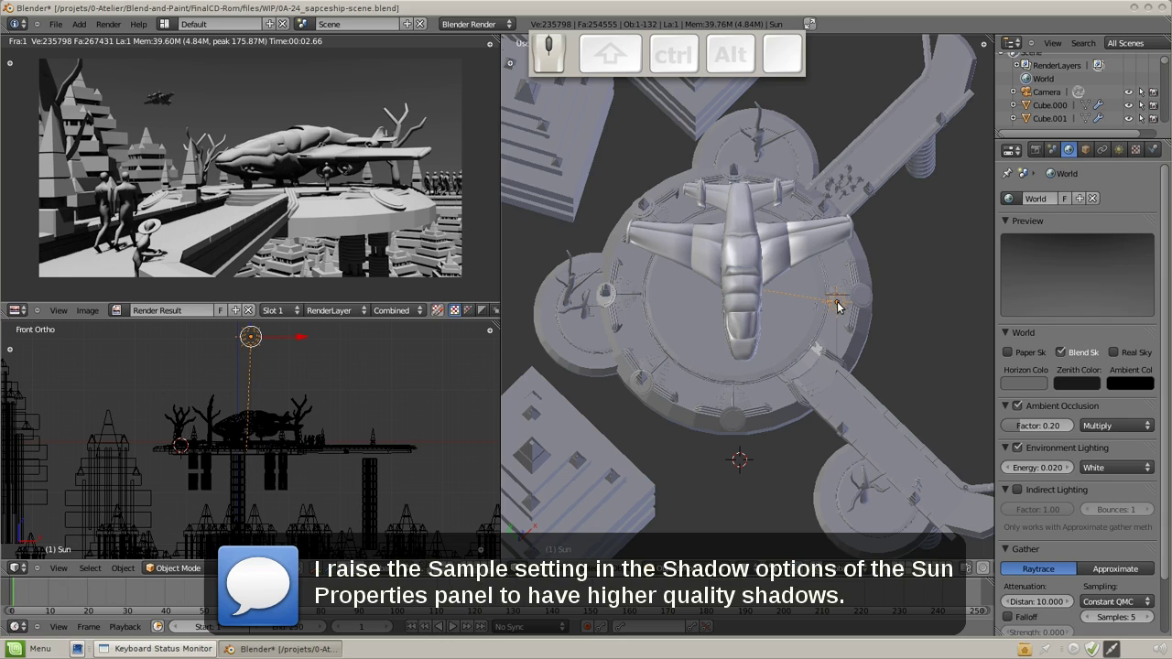
left_click(1122, 153)
scroll("down", 3)
left_click_drag(1076, 566, 1075, 567)
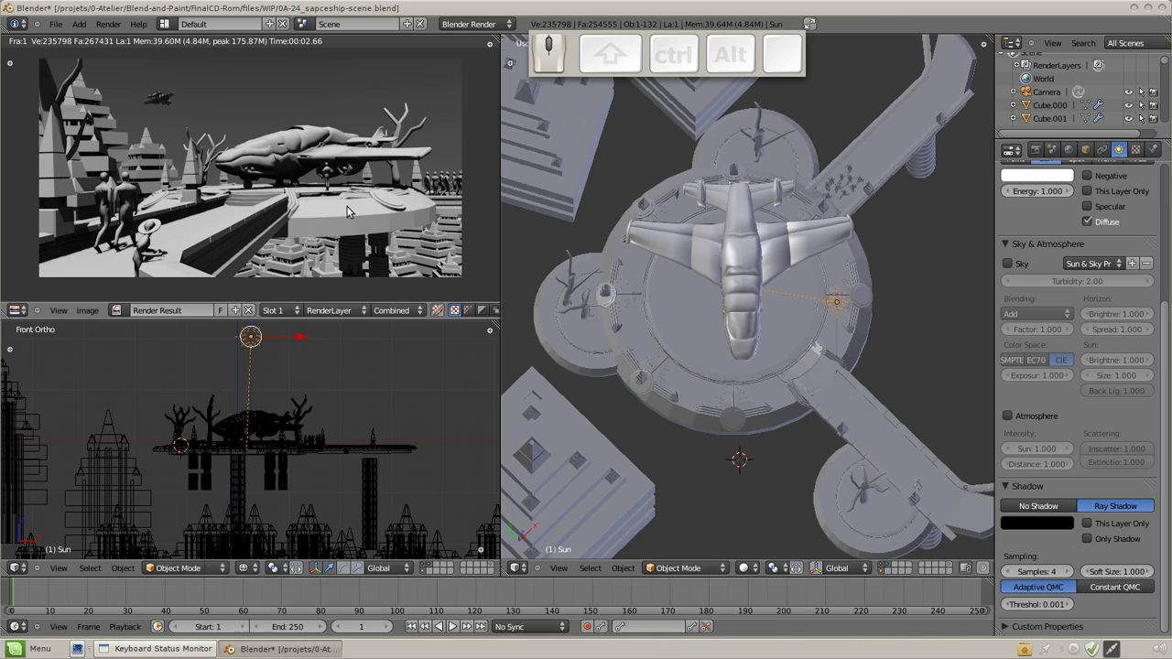
key("F12")
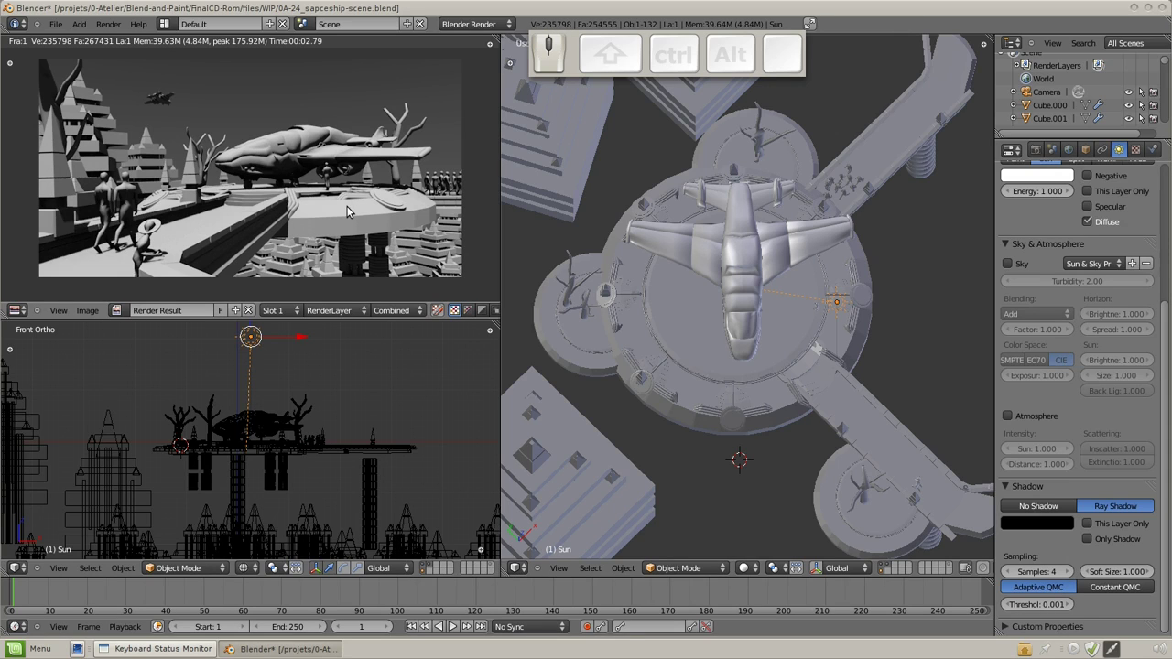
scroll("up", 3)
left_click_drag(1011, 453, 1009, 440)
left_click(1009, 440)
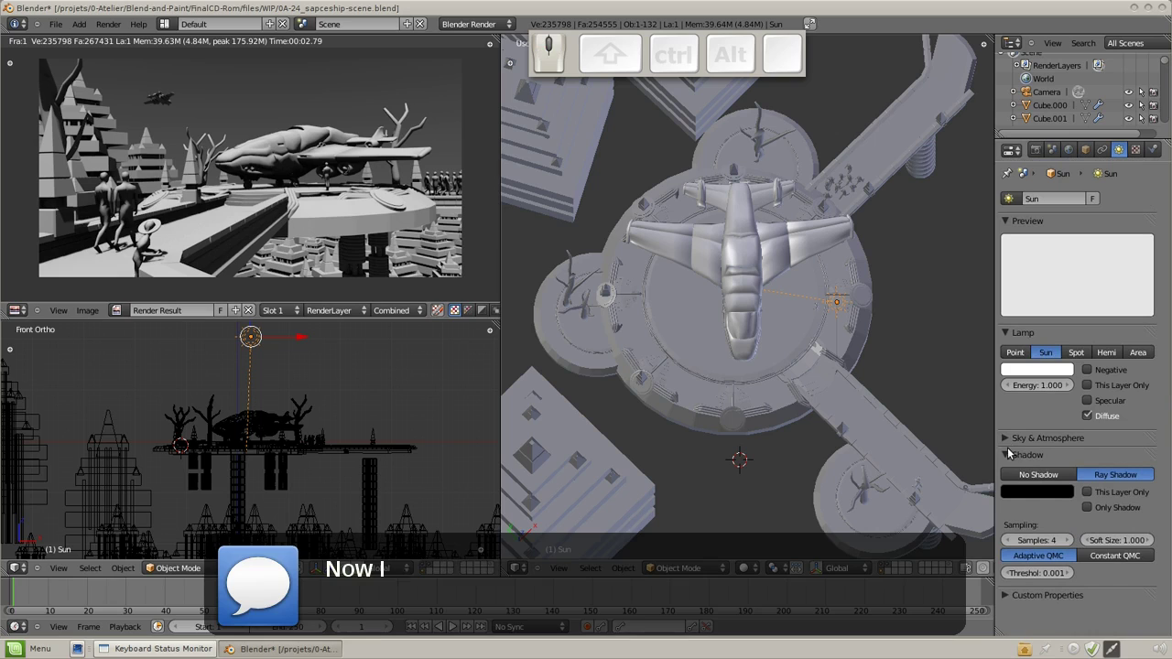
From front view place the 3D cursor beneath the platform and bring up the Add menu for a lamp.
scroll("down", 3)
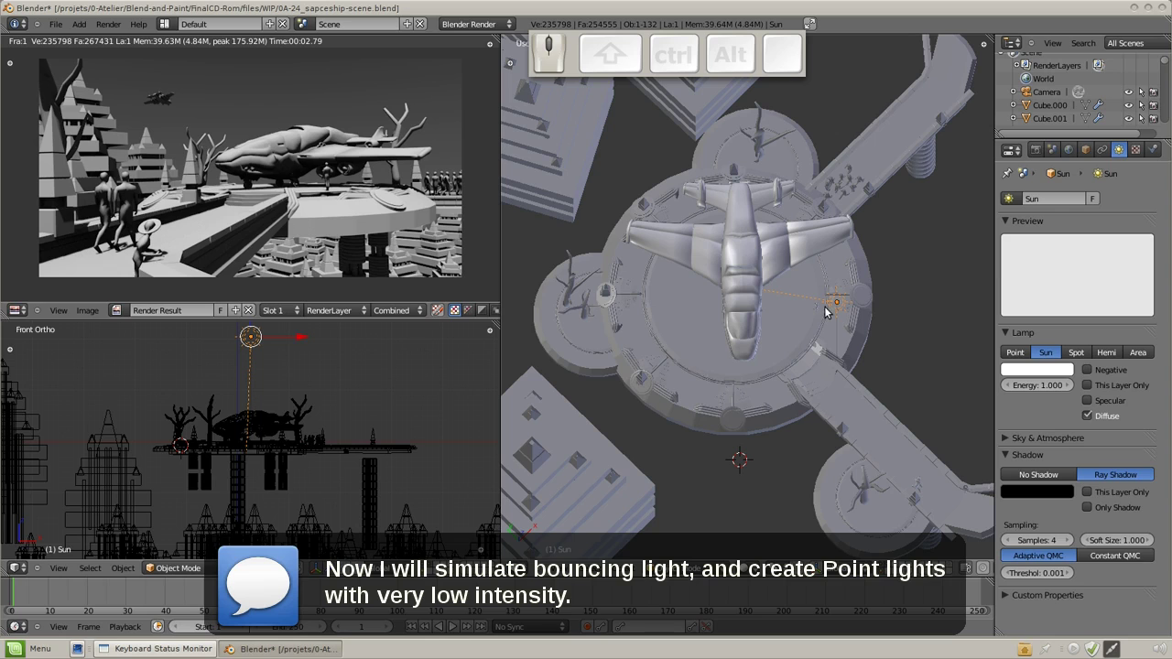
key("KP_3")
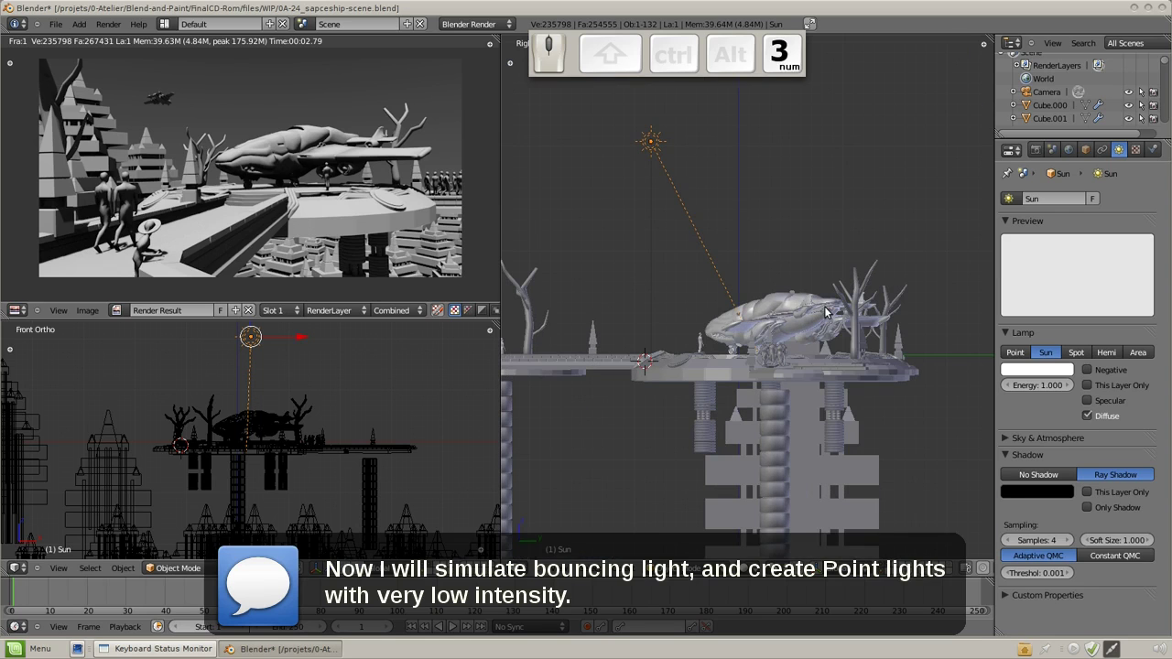
left_click(805, 428)
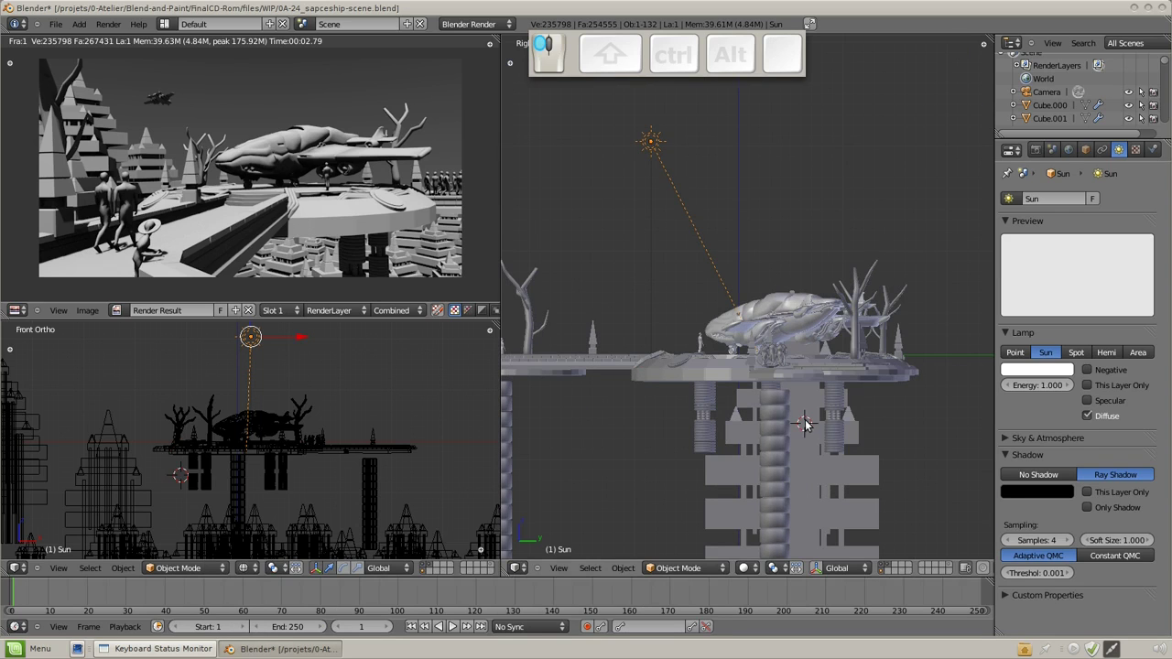
left_click(251, 474)
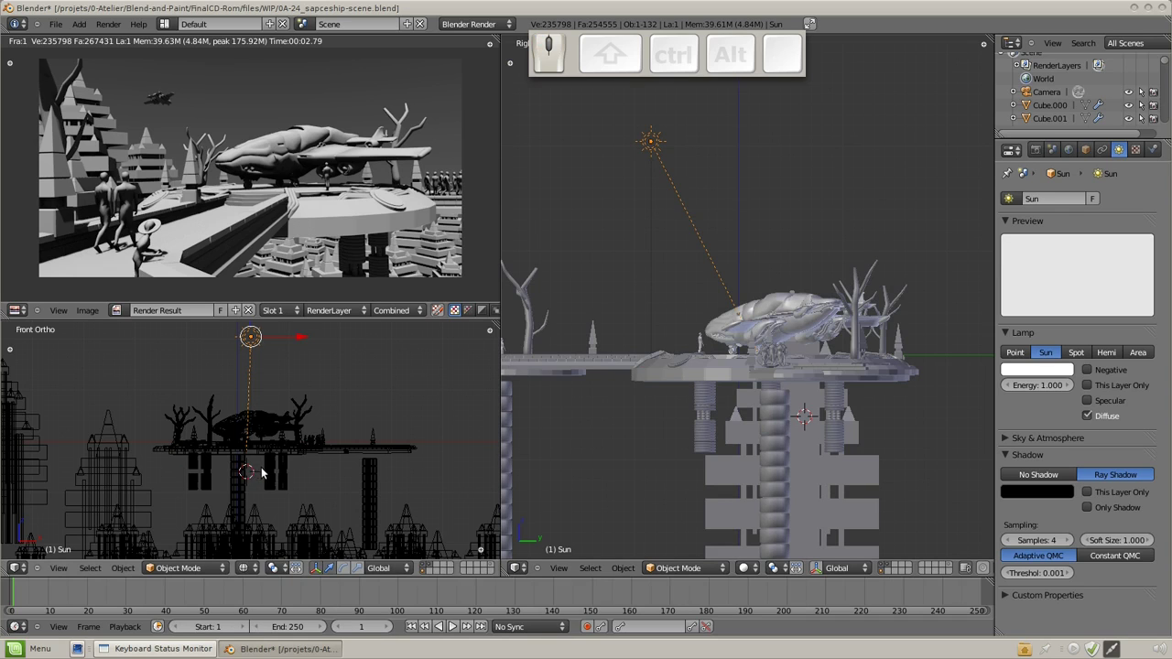
key("shift+a")
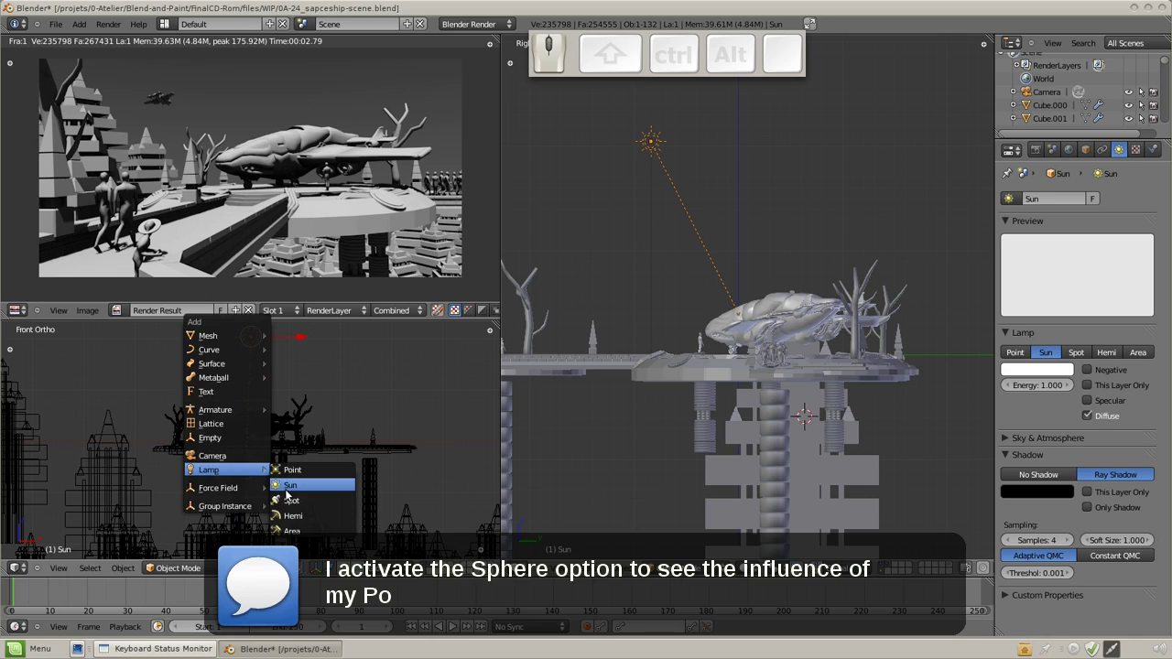
Add a Point lamp beneath the spaceship platform with default energy 1.000.
left_click(300, 467)
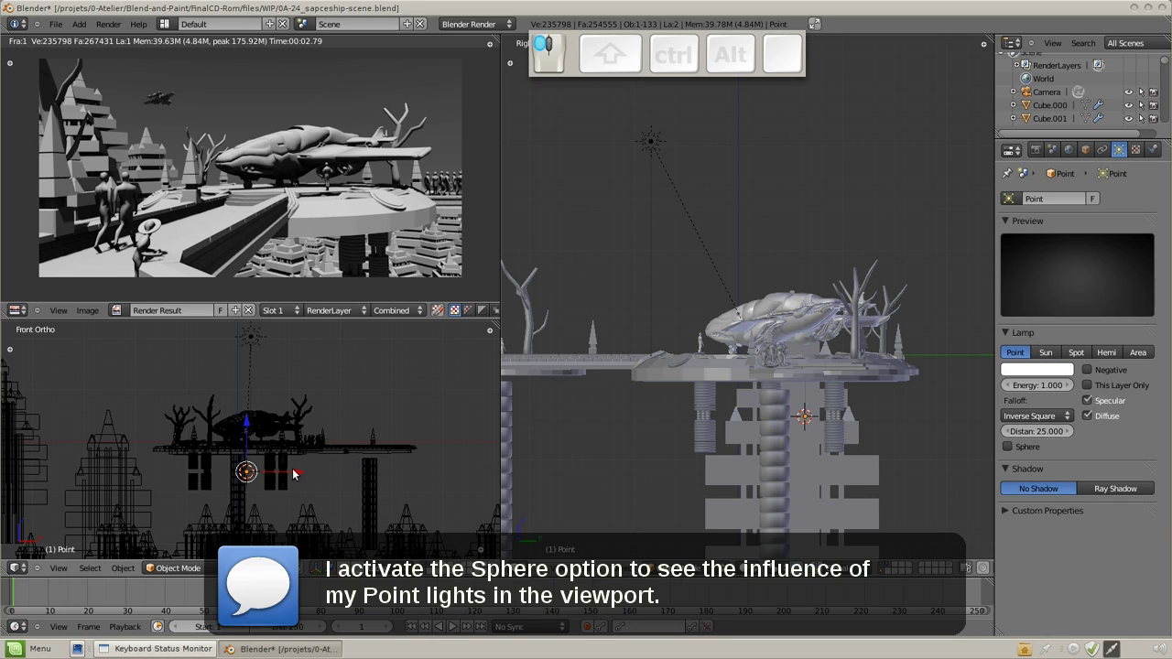
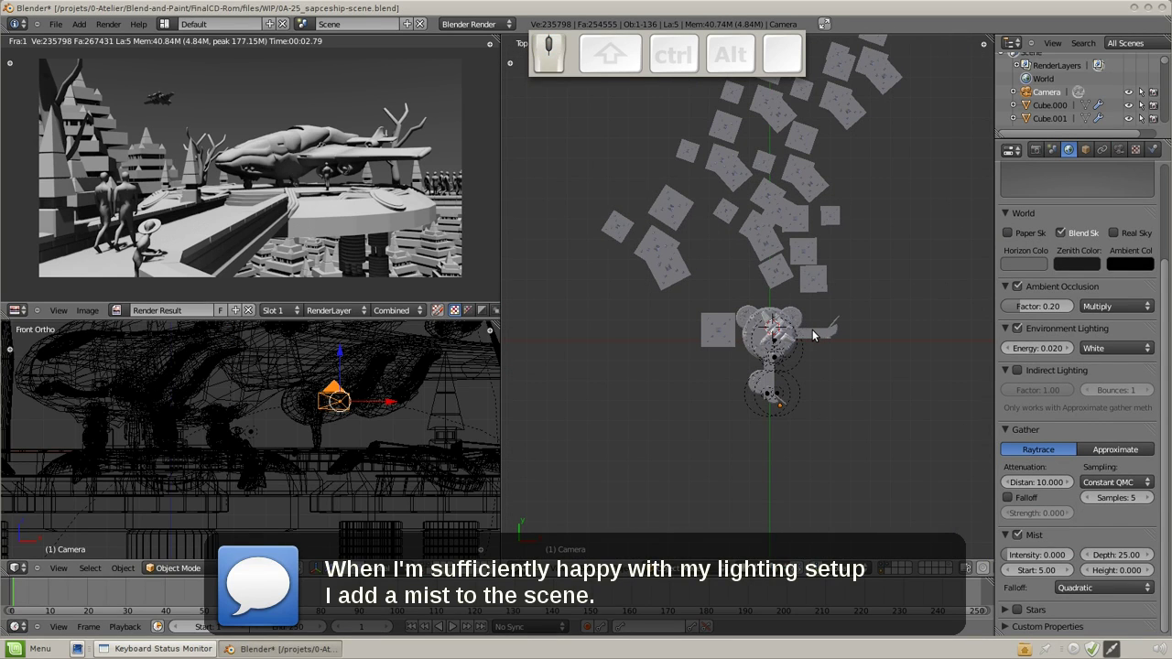
In wireframe view, enable the camera's Mist display and reach the World mist settings.
key("z")
scroll("up", 3)
left_click(1126, 143)
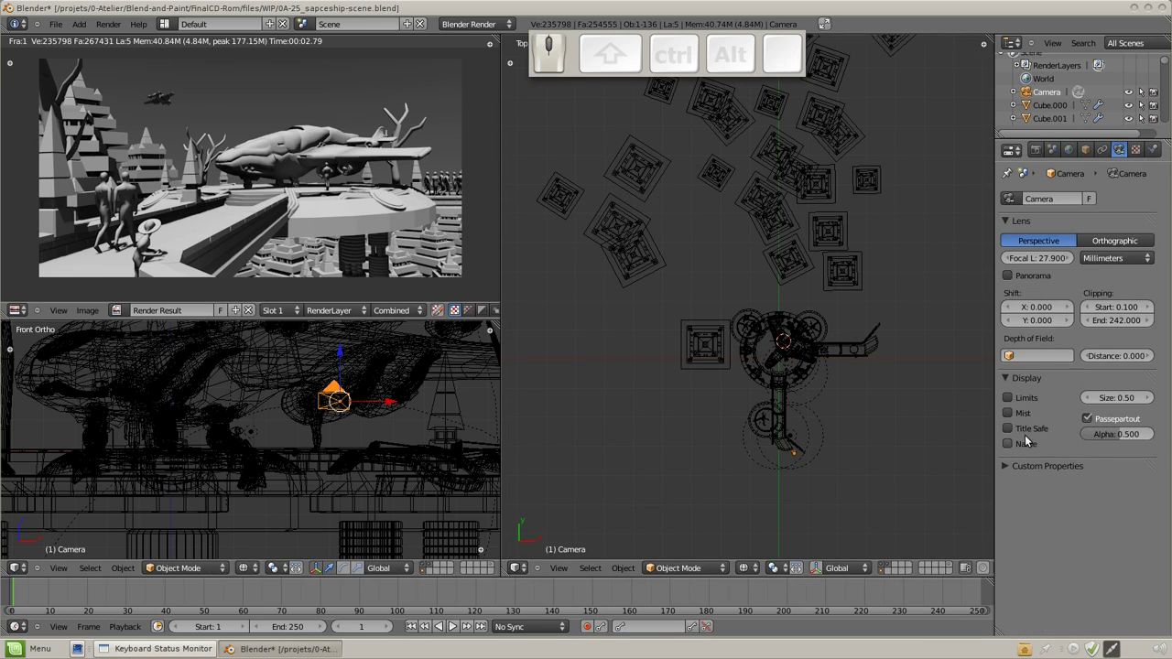
left_click(1015, 417)
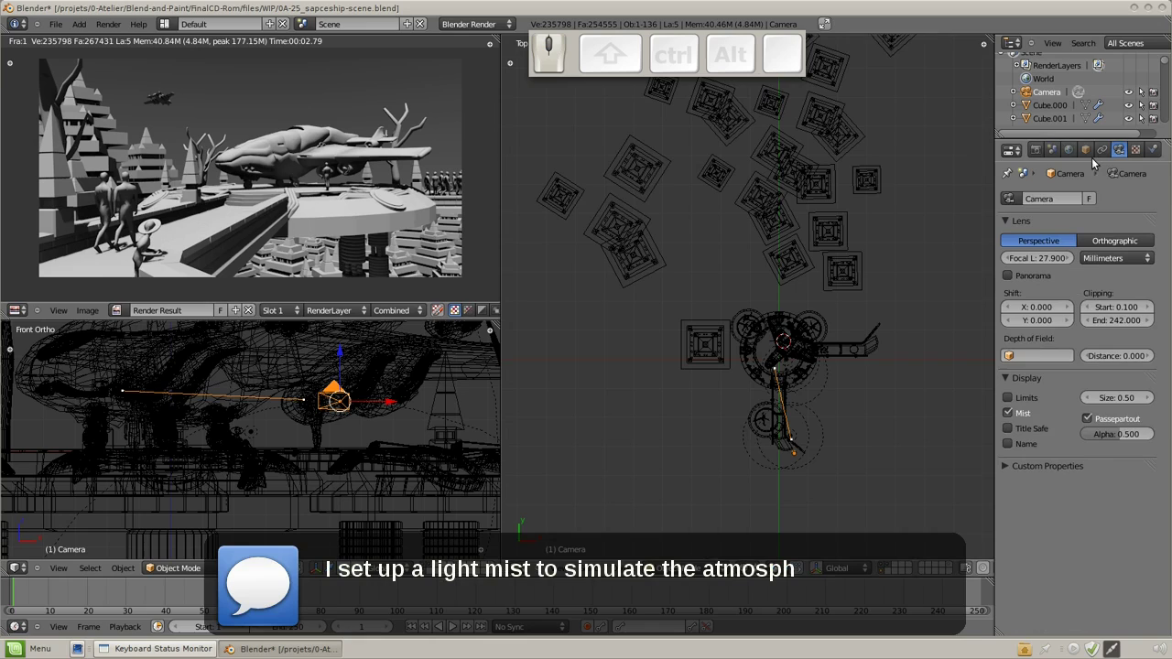
left_click(1075, 151)
scroll("down", 3)
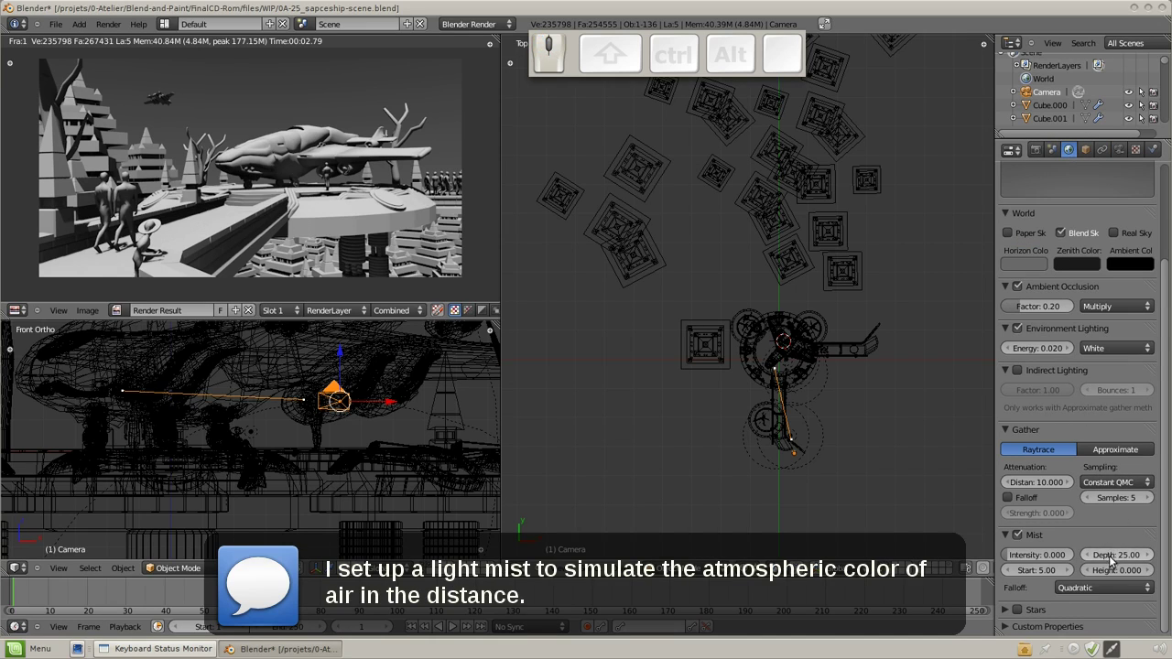
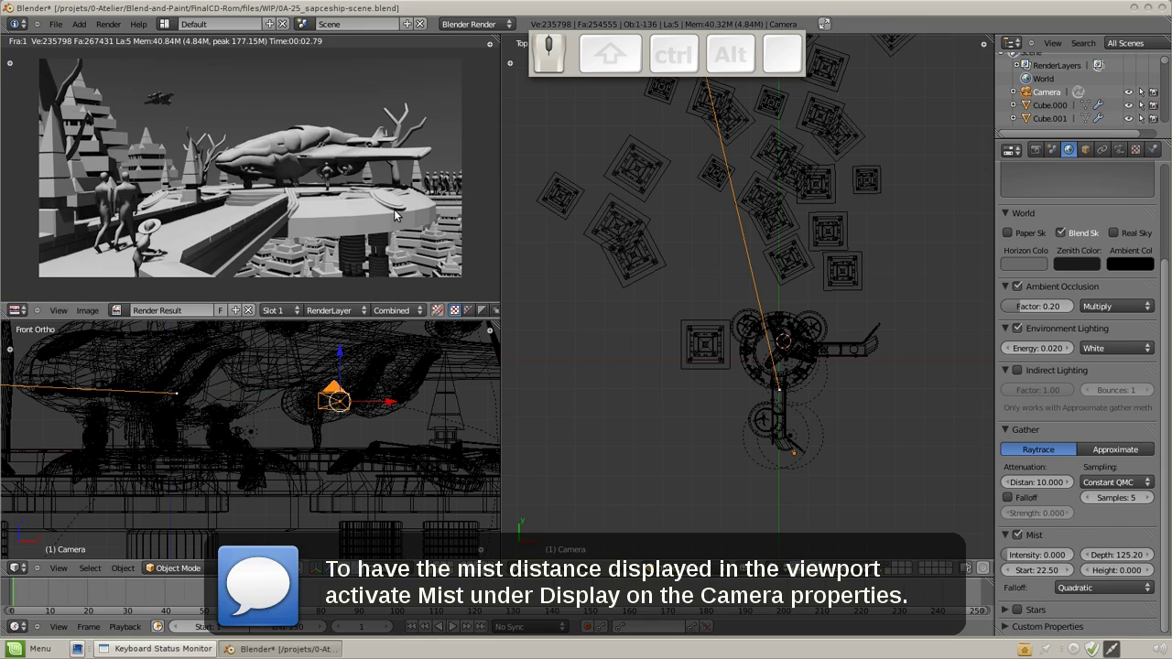
Adjust mist intensity, start and depth between quick F12 test renders of the scene.
key("F12")
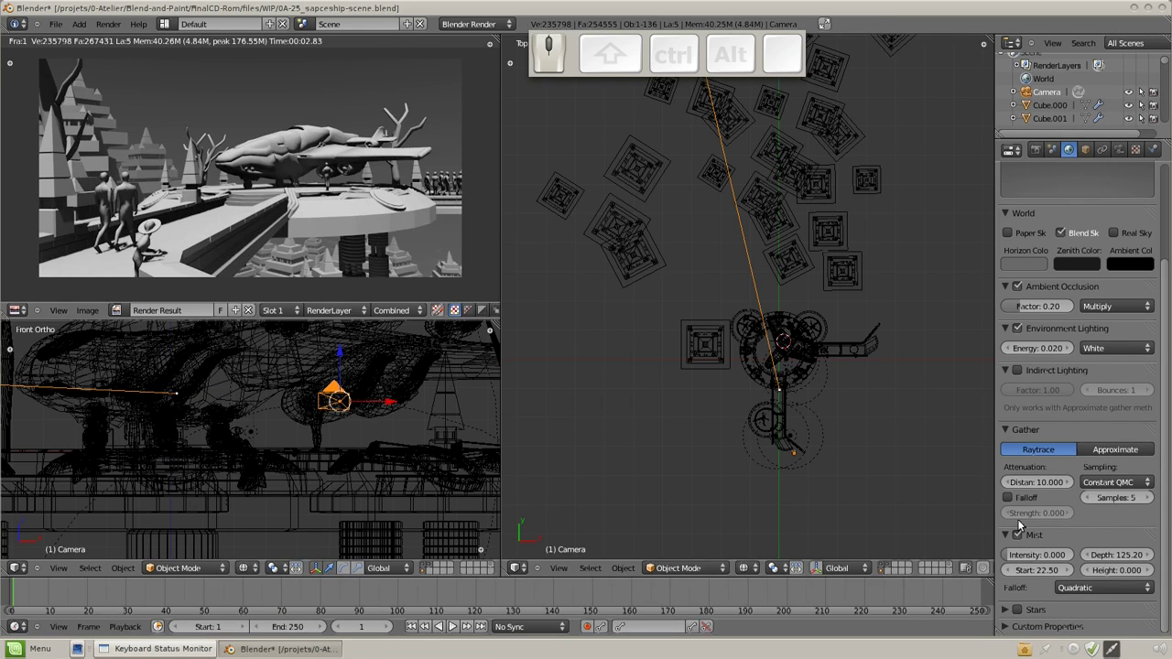
left_click(1028, 560)
key("F12")
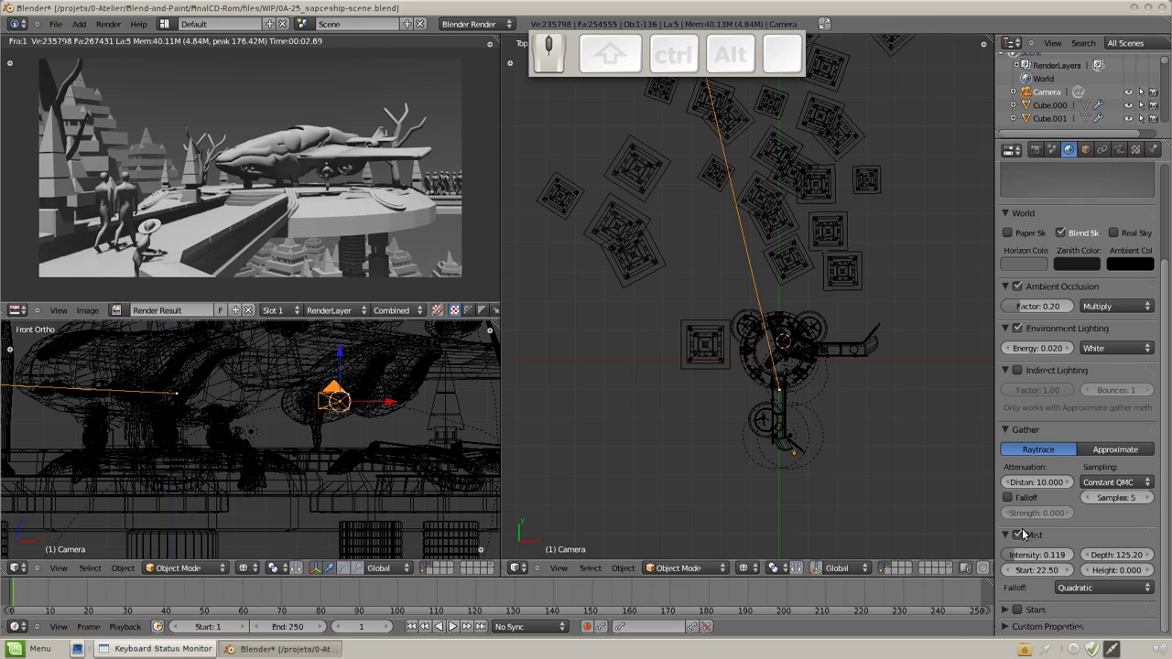
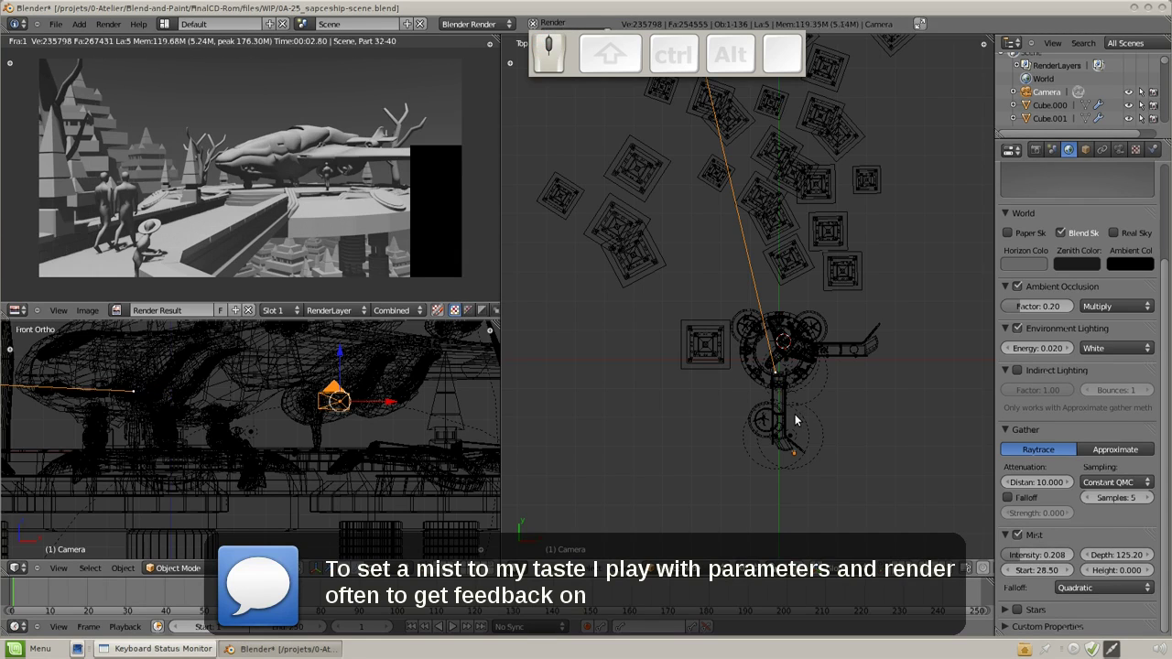
left_click(1027, 556)
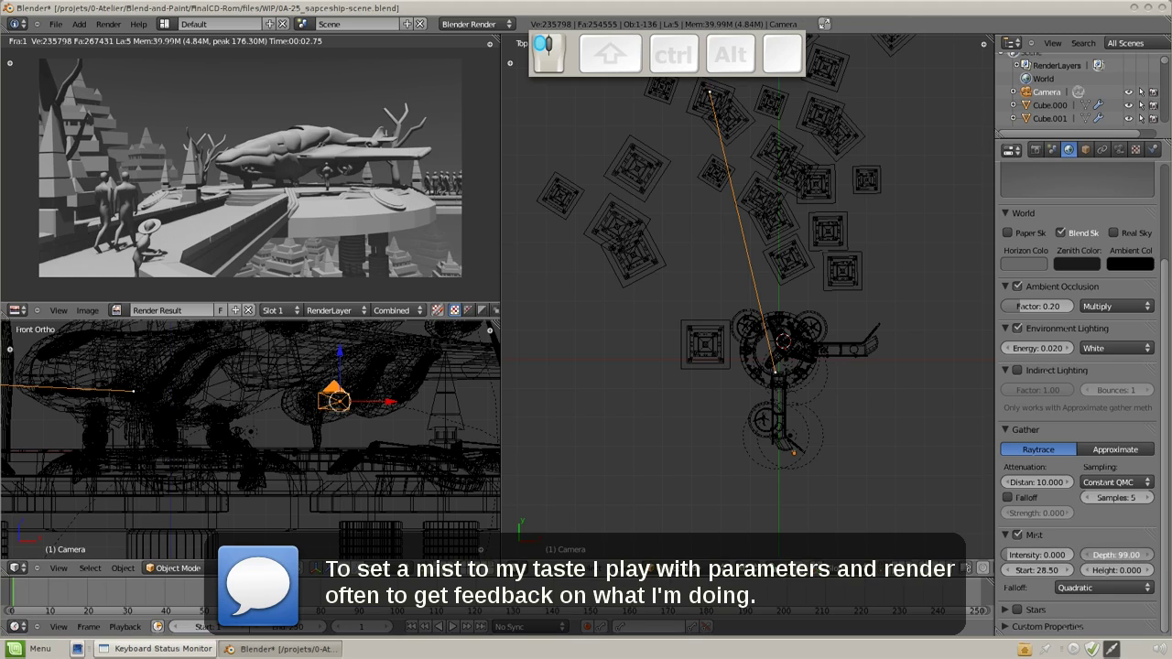
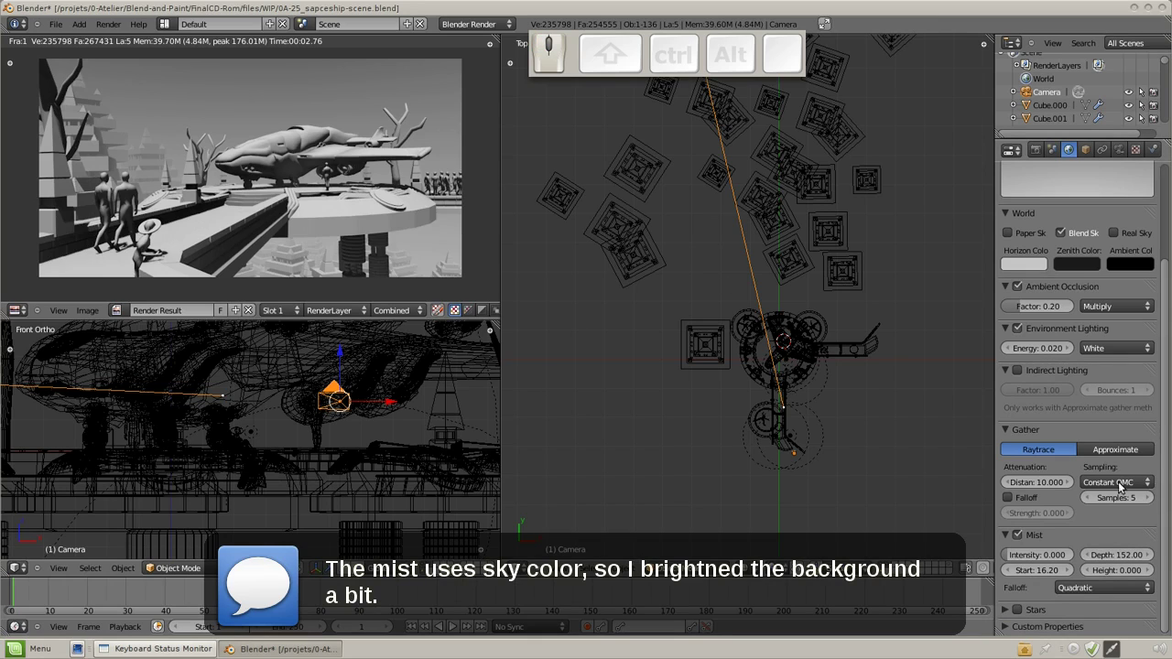
After a test render, pan to the background buildings and select Cube.063 to duplicate.
left_click_drag(1103, 551, 677, 302)
key("F12")
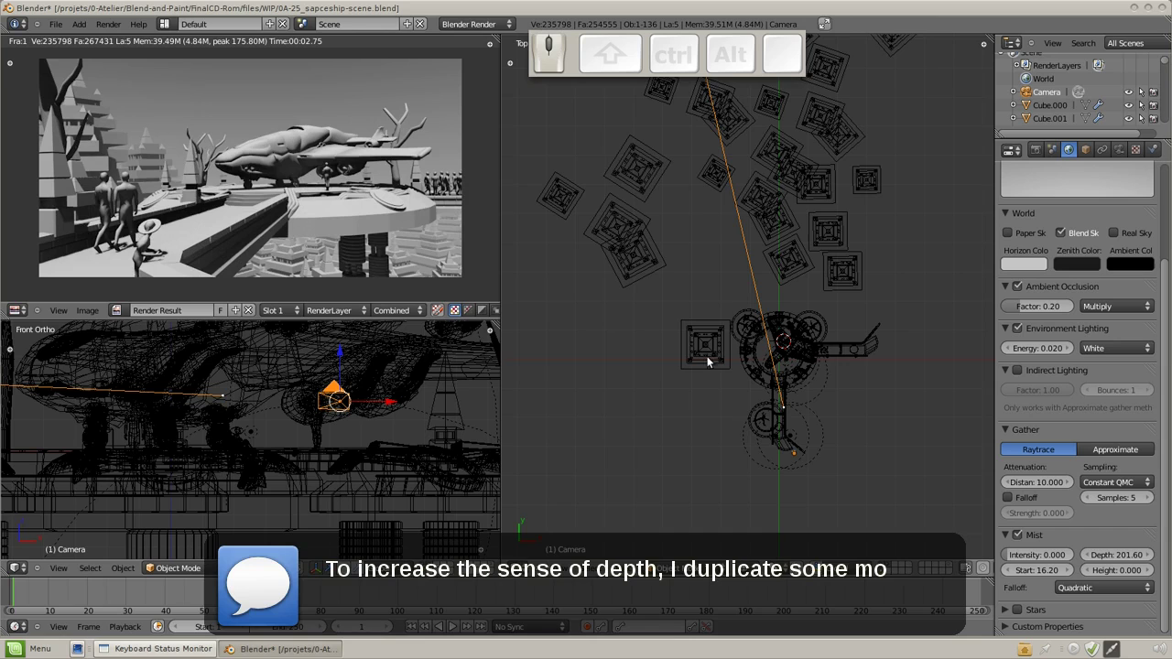
scroll("down", 3)
left_click_drag(733, 220, 623, 363)
right_click(623, 368)
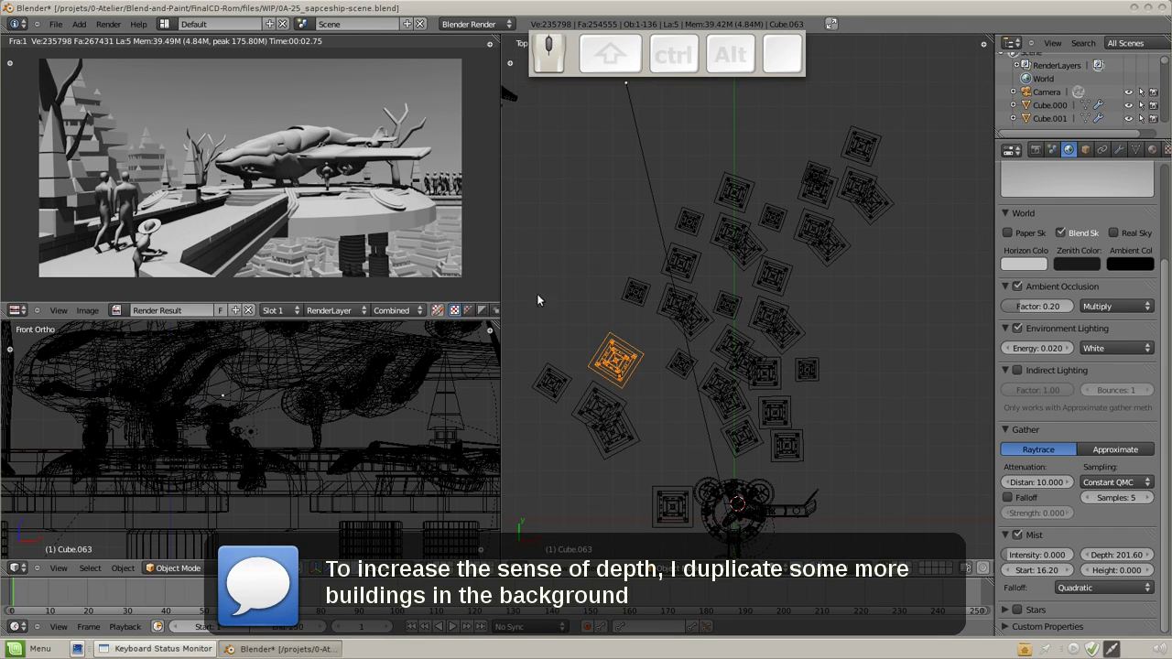
Look at the scene through the camera to judge the background.
key("KP_0")
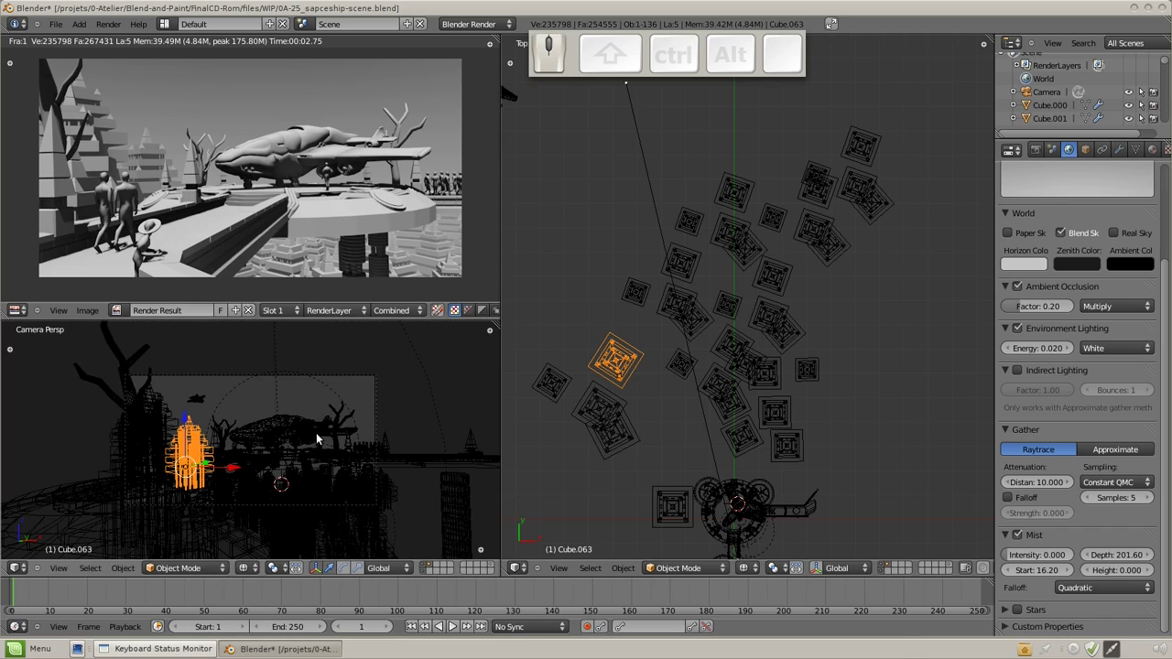
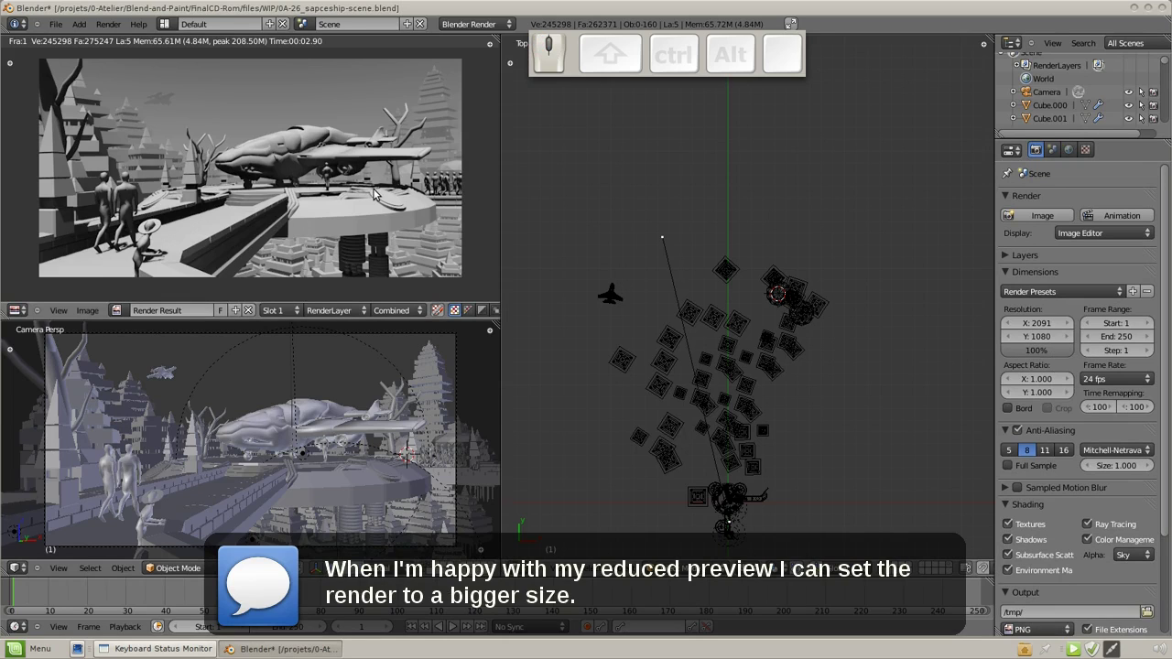
Maximise the render view and render the spaceship scene at 100% of 2091×1080.
key("ctrl+Up")
key("F12")
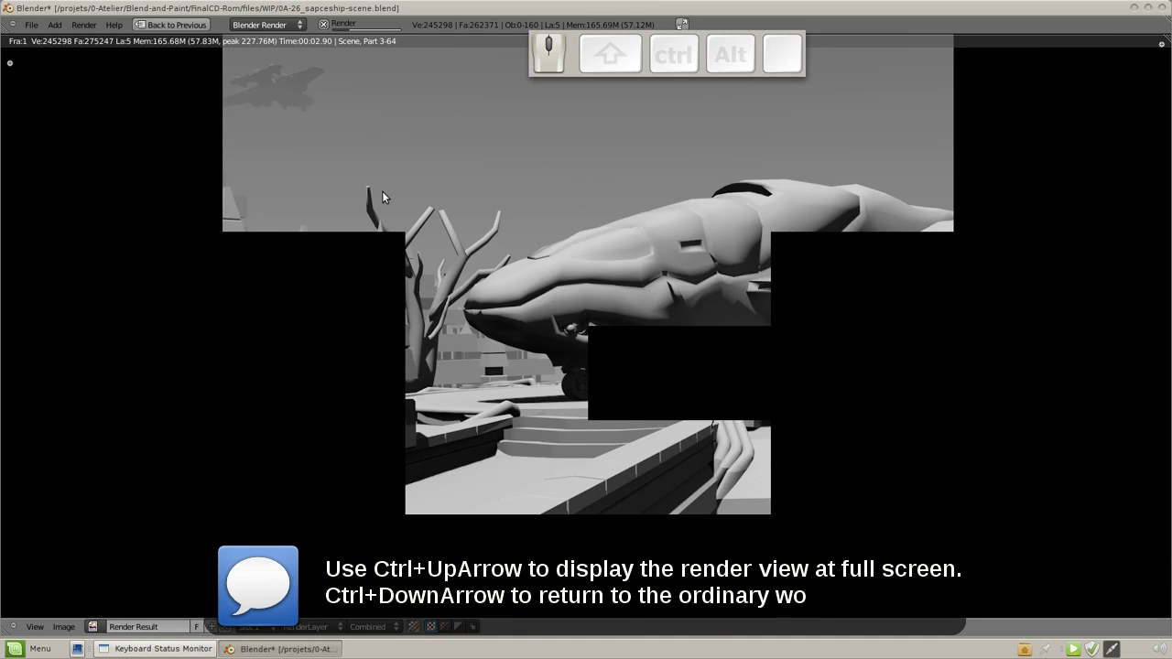
scroll("down", 3)
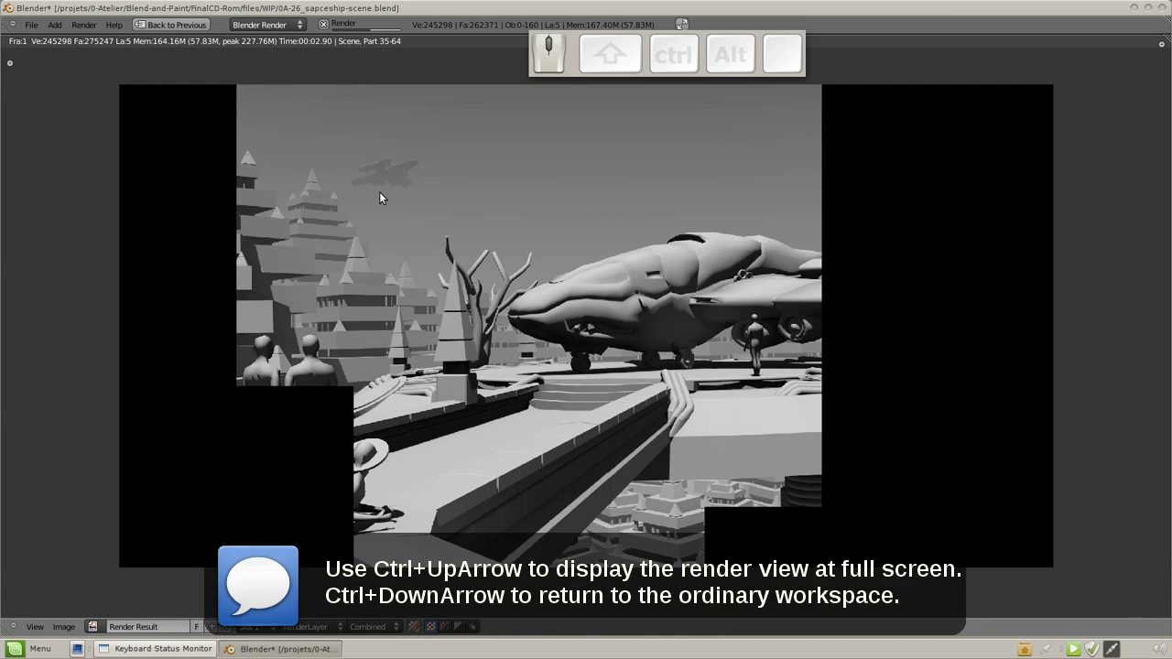